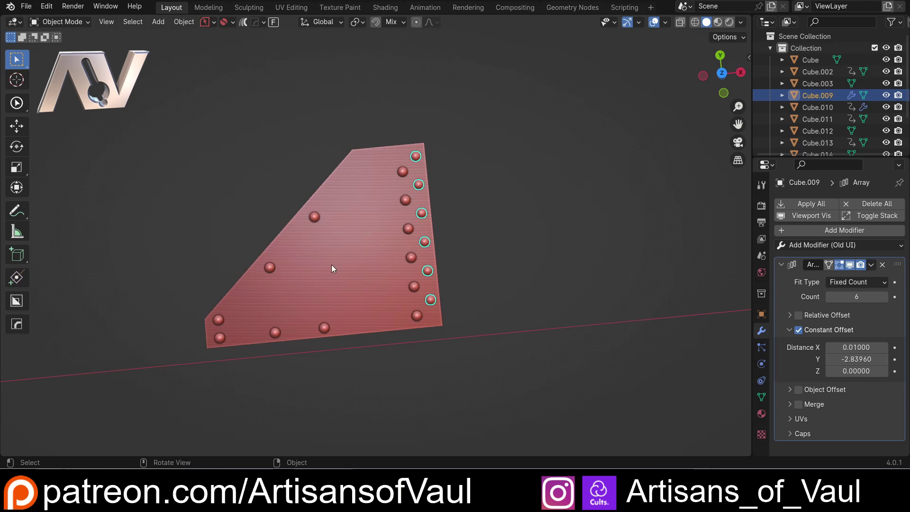
Adjust the viewport over the fresh, empty scene.
middle_click(423, 226)
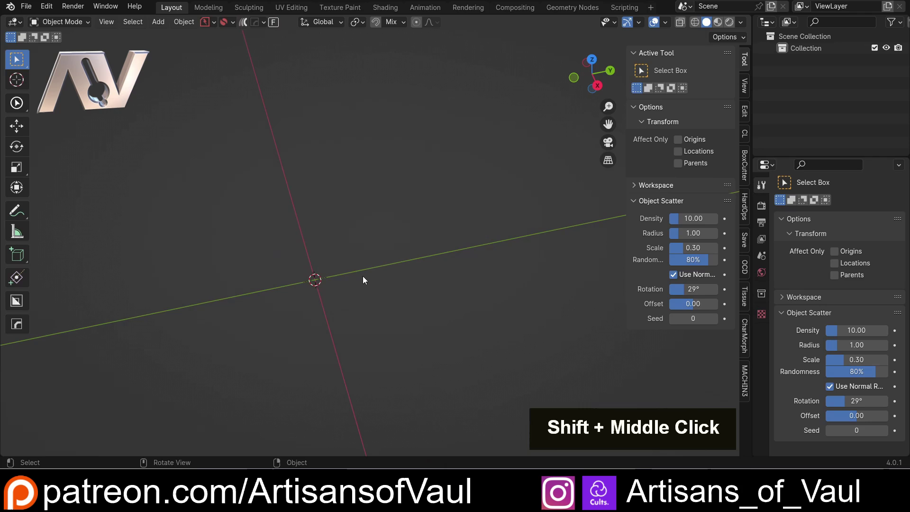
Add a sphere at the origin and duplicate it along Y to make a second one above it.
key("shift+a")
left_click(422, 226)
middle_click(416, 232)
key("shift+d")
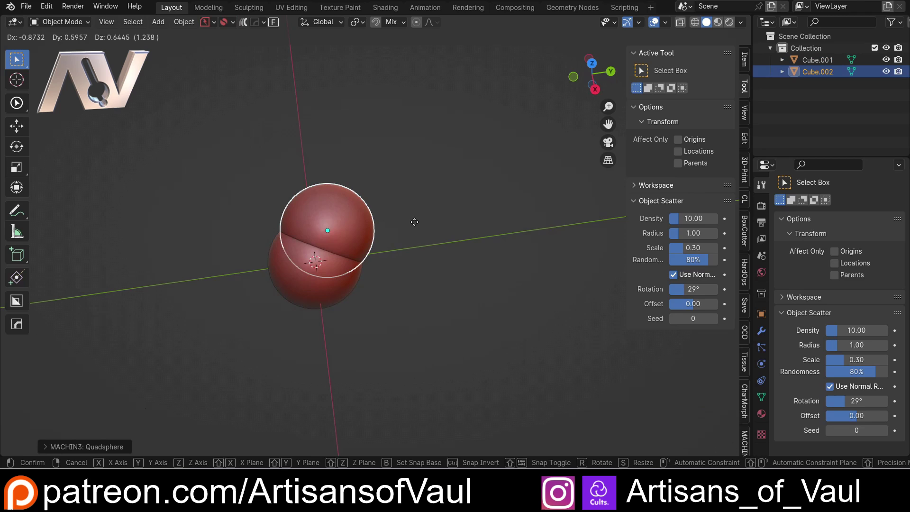
key("y")
left_click(593, 230)
Move the upper sphere along X to about 4.728, Y 7.150.
middle_click(414, 154)
middle_click(535, 176)
middle_click(356, 172)
middle_click(349, 172)
middle_click(405, 171)
scroll("down", 3)
middle_click(409, 216)
middle_click(374, 236)
left_click(334, 357)
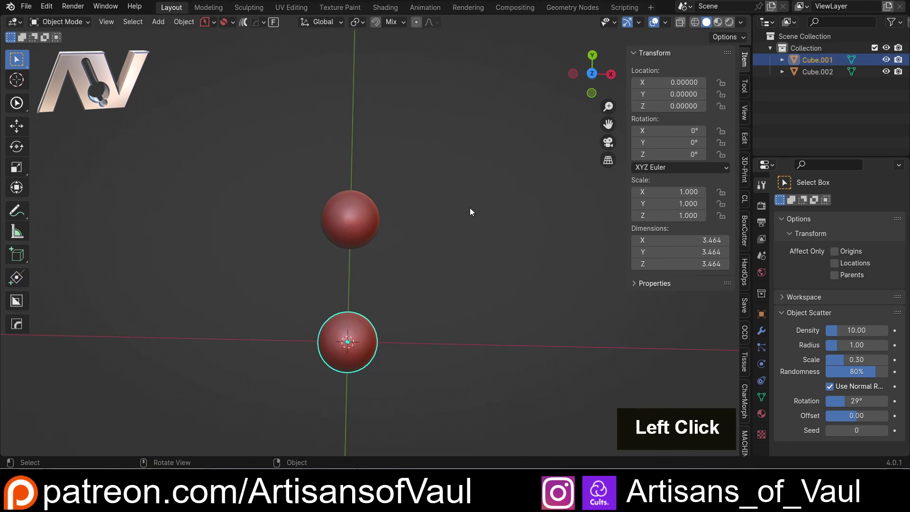
left_click(366, 219)
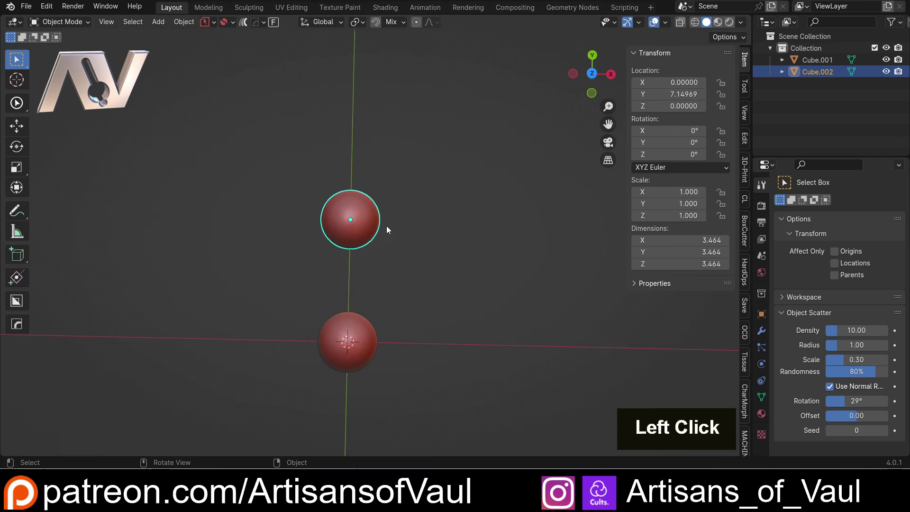
key("g")
key("y")
key("x")
left_click(470, 236)
Move the lower sphere along X to 2.09734 and compare both spheres' locations in the Item tab.
middle_click(379, 155)
scroll("up", 3)
left_click(371, 340)
key("g")
key("x")
left_click(448, 291)
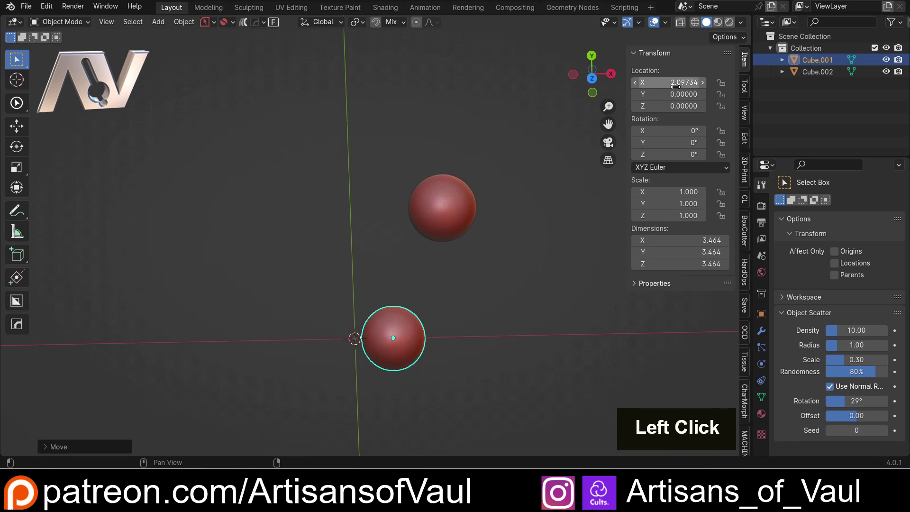
left_click(468, 309)
left_click(466, 197)
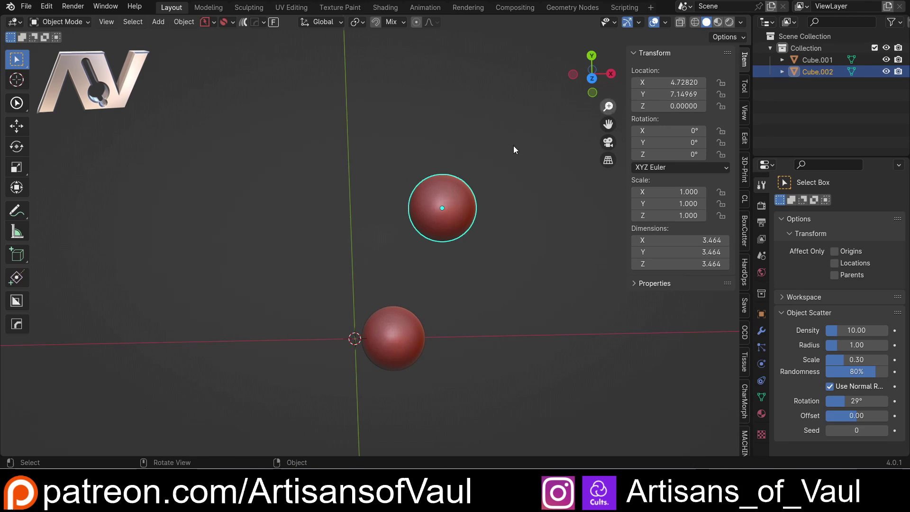
left_click(401, 349)
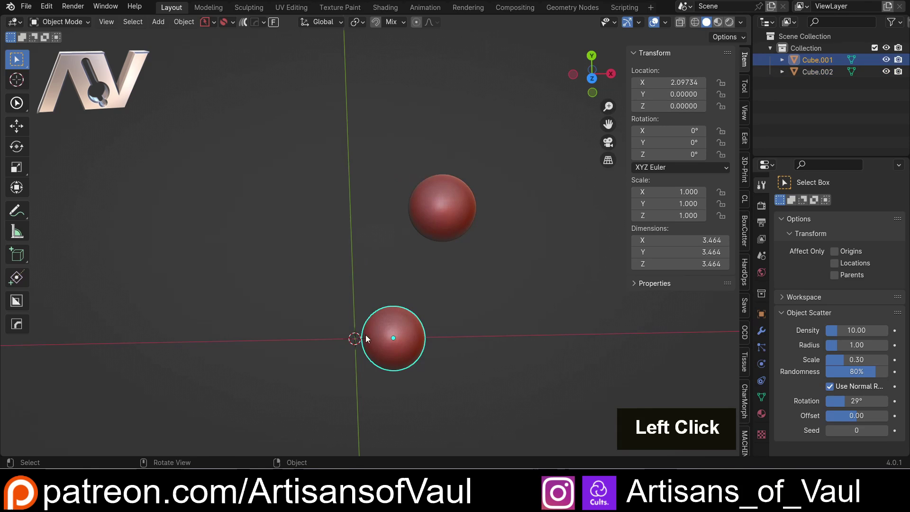
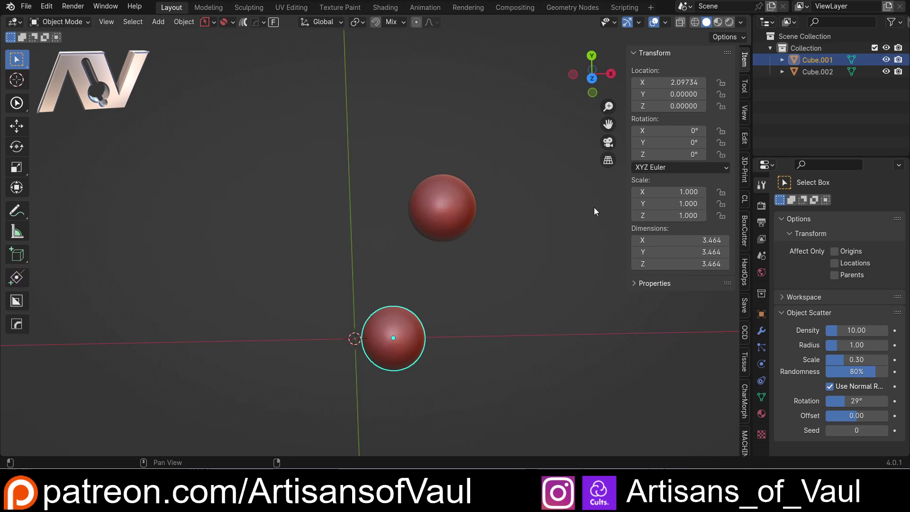
Copy the lower sphere's Location X as a driver and paste it onto the upper sphere's Location X.
key("Escape")
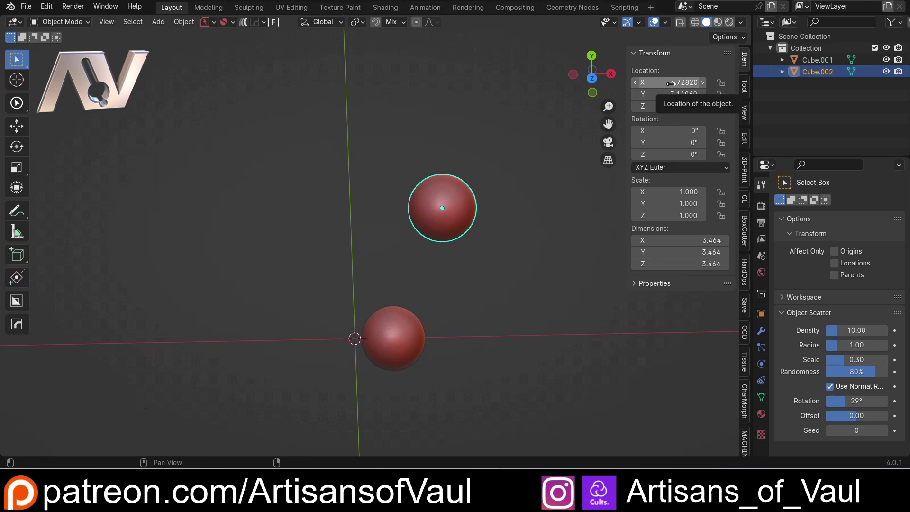
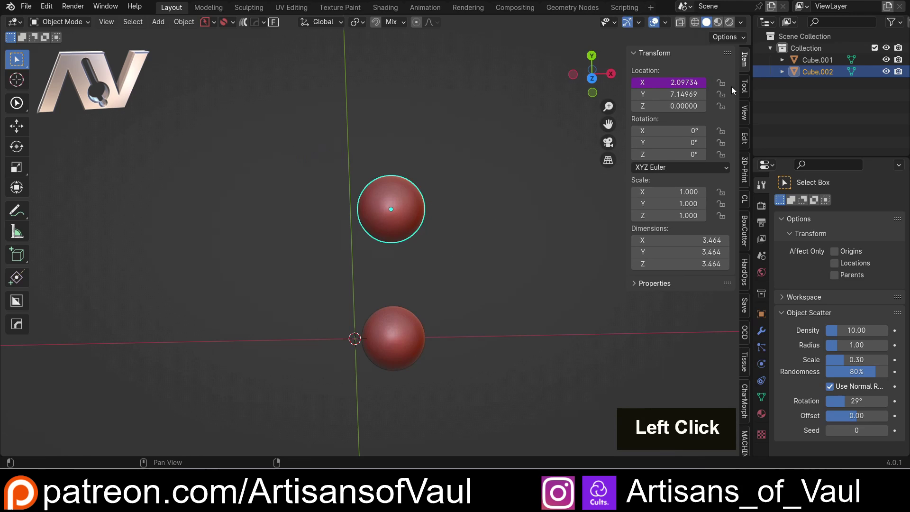
left_click(424, 338)
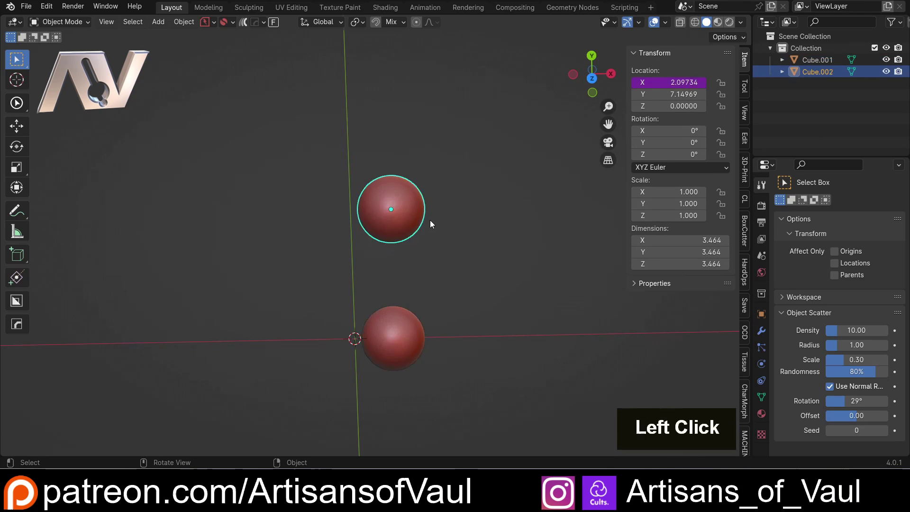
double_click(418, 214)
left_click(410, 321)
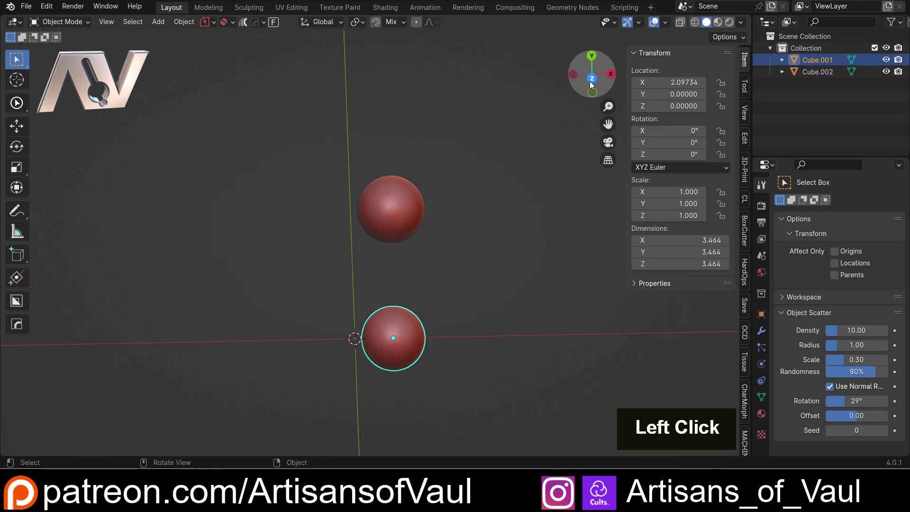
Move the lower sphere to X 5.57024, Y 0.74419 and watch the driven upper sphere follow in X.
middle_click(492, 251)
key("g")
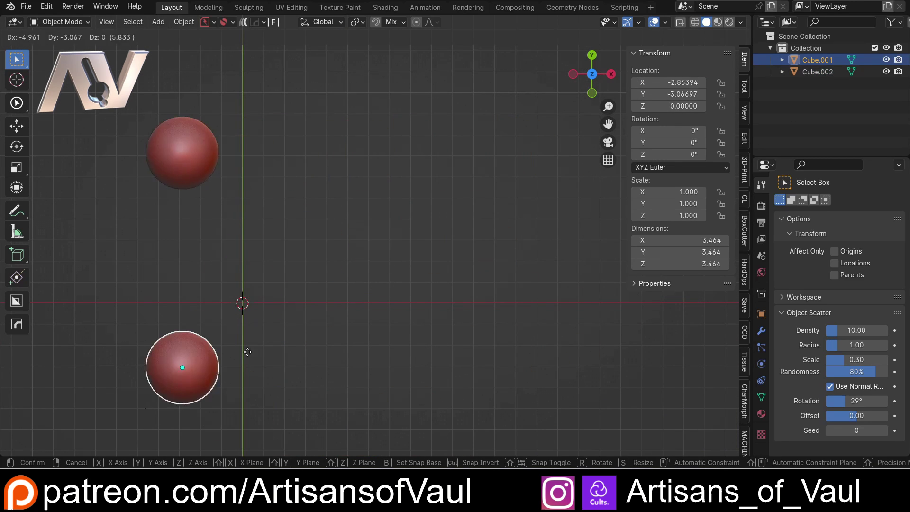
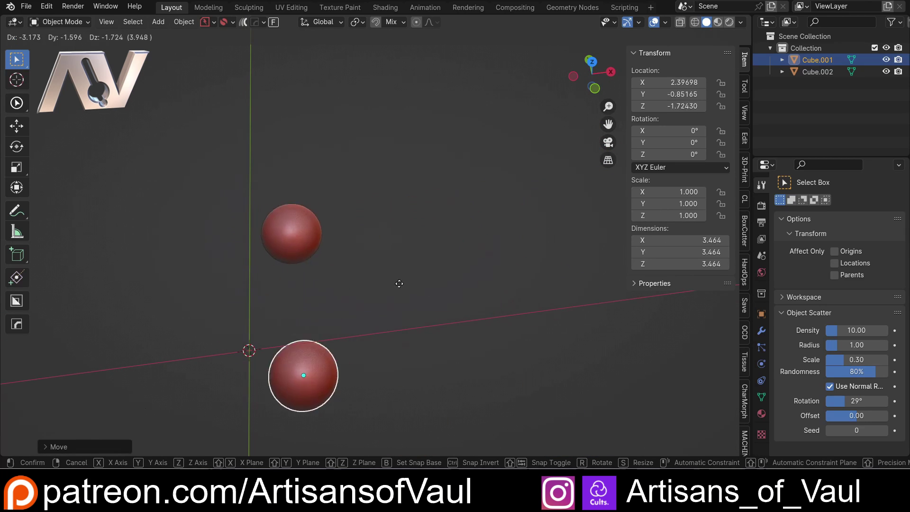
key("Escape")
middle_click(459, 168)
middle_click(448, 197)
middle_click(490, 221)
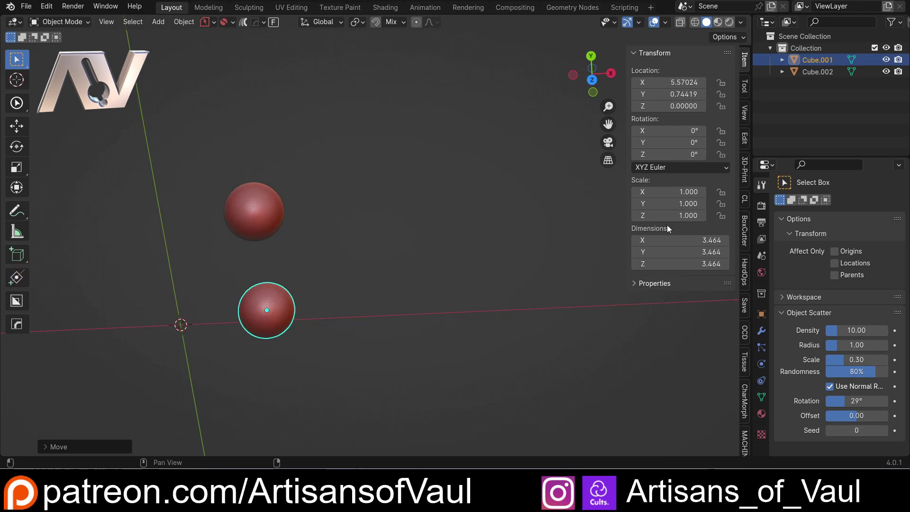
scroll("down", 3)
middle_click(406, 206)
middle_click(405, 232)
left_click(595, 83)
scroll("down", 3)
Select both spheres and duplicate the pair to the right, giving two rows of two.
middle_click(381, 266)
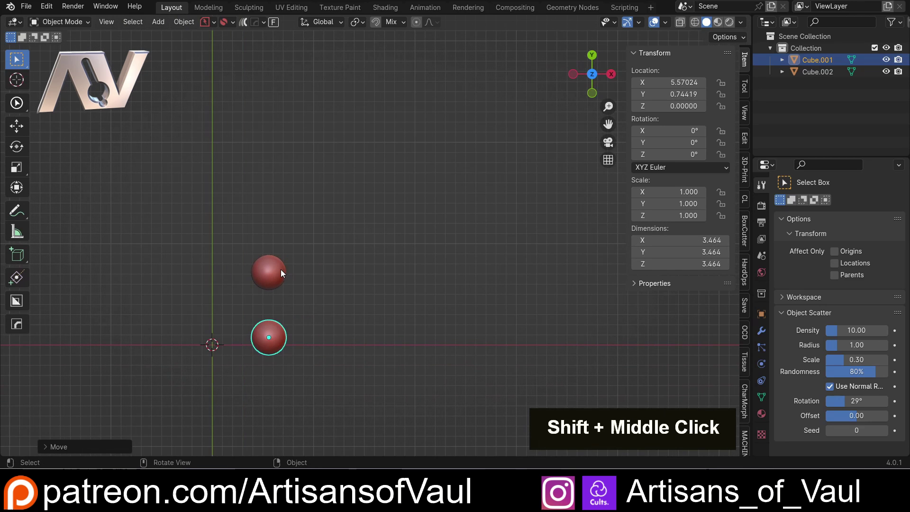
middle_click(322, 281)
left_click(296, 238)
middle_click(352, 247)
key("shift+d")
left_click(434, 270)
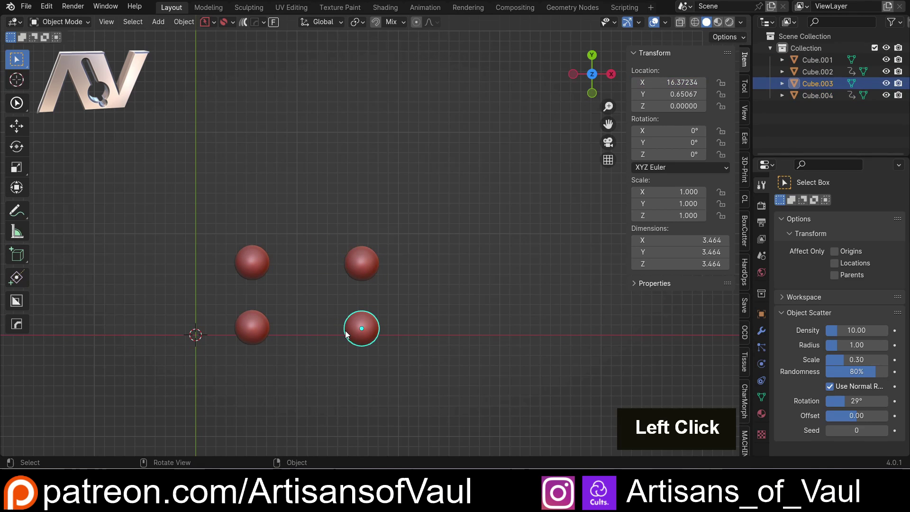
key("g")
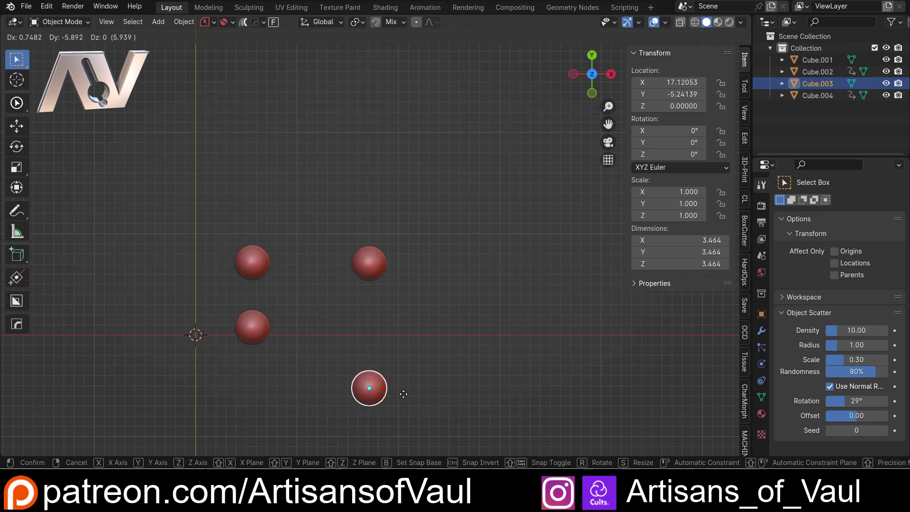
scroll("down", 3)
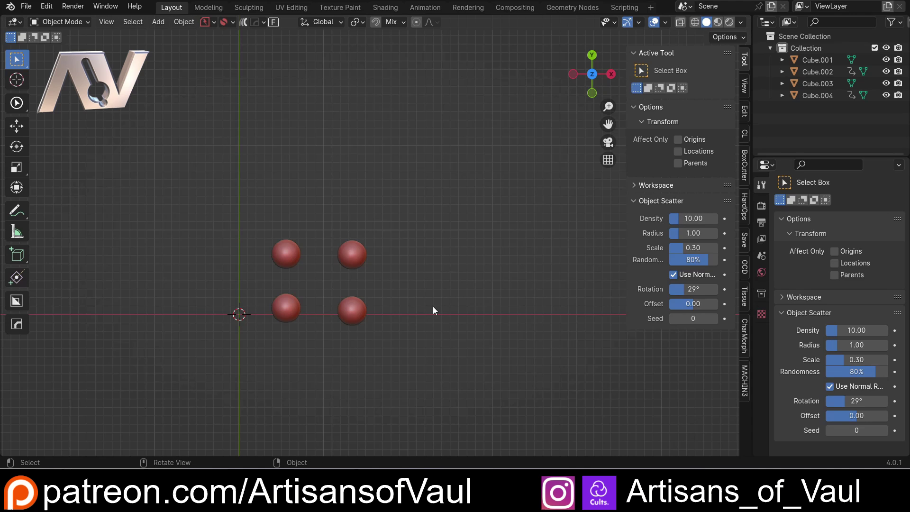
Add a cylinder, enlarge it and move it up and to the right of the spheres.
key("shift+a")
left_click(388, 231)
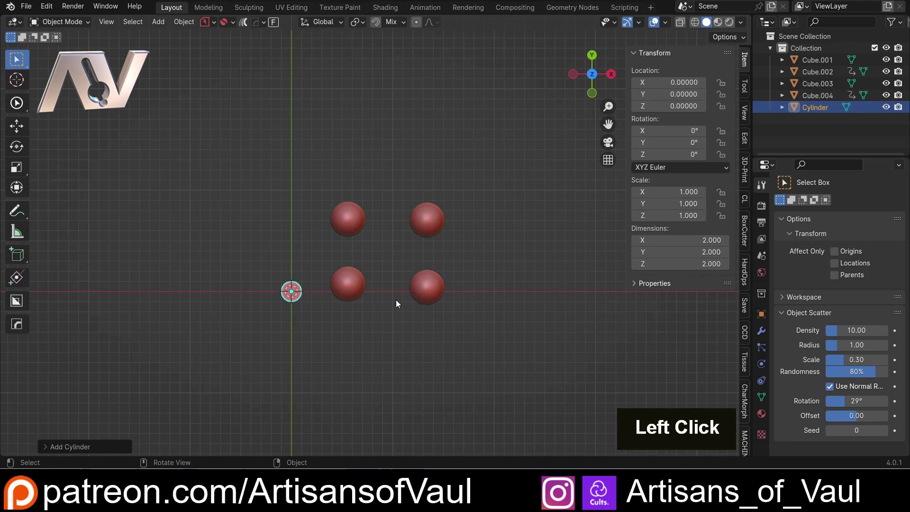
key("s")
left_click(522, 340)
middle_click(347, 316)
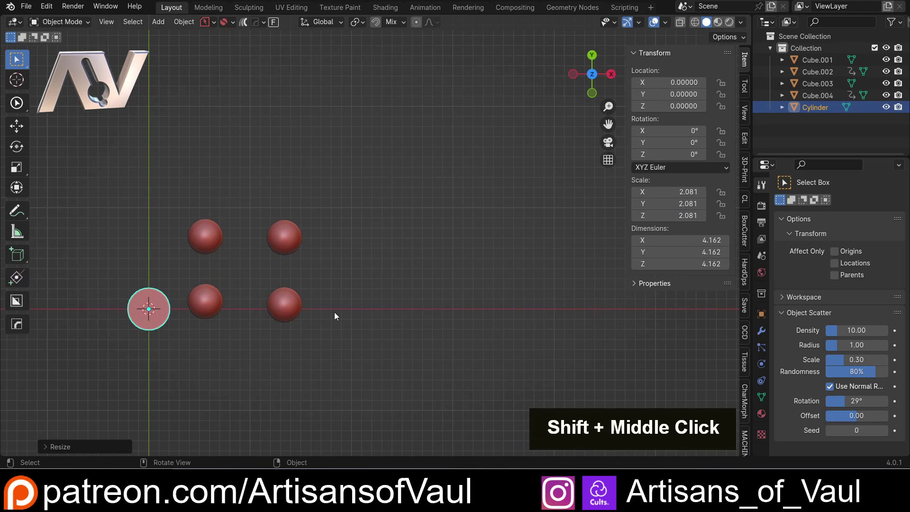
key("g")
left_click(593, 206)
Duplicate the cylinder diagonally above the first and select the original for renaming.
middle_click(510, 209)
key("shift+d")
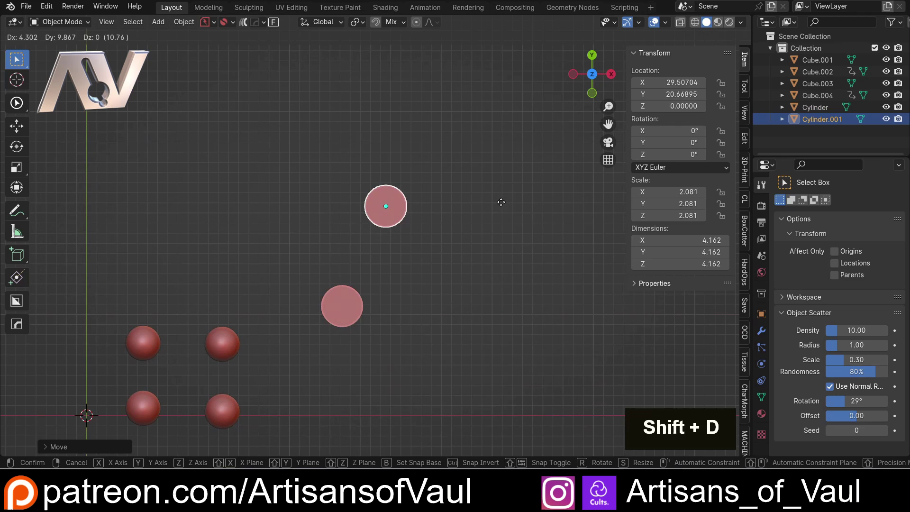
left_click(499, 215)
middle_click(377, 217)
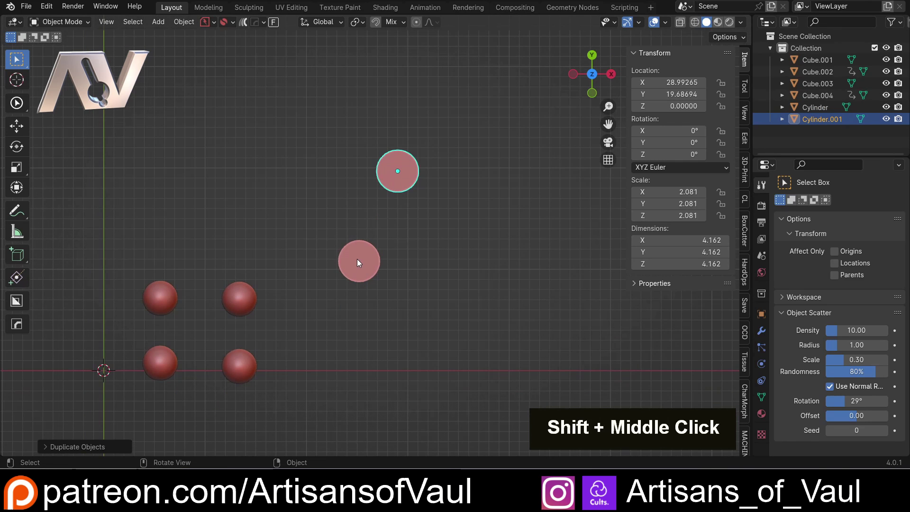
left_click(361, 260)
scroll("up", 3)
middle_click(433, 264)
left_click(338, 299)
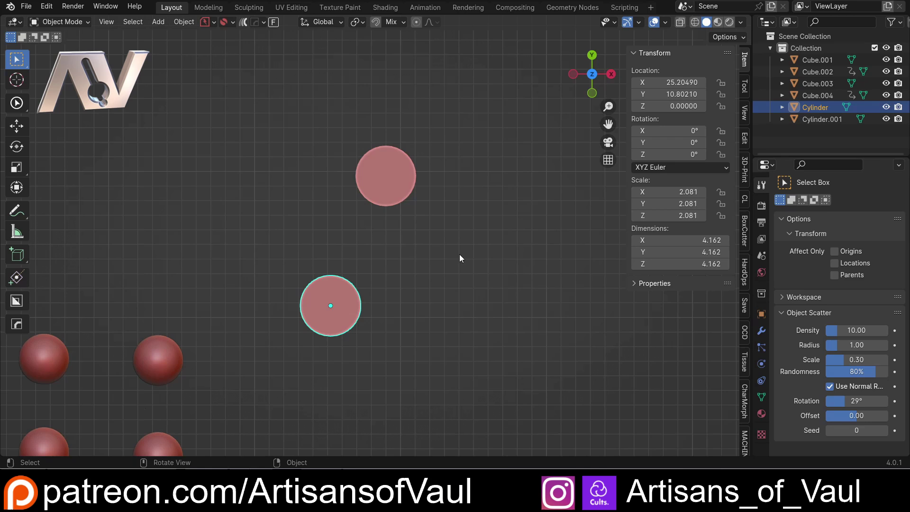
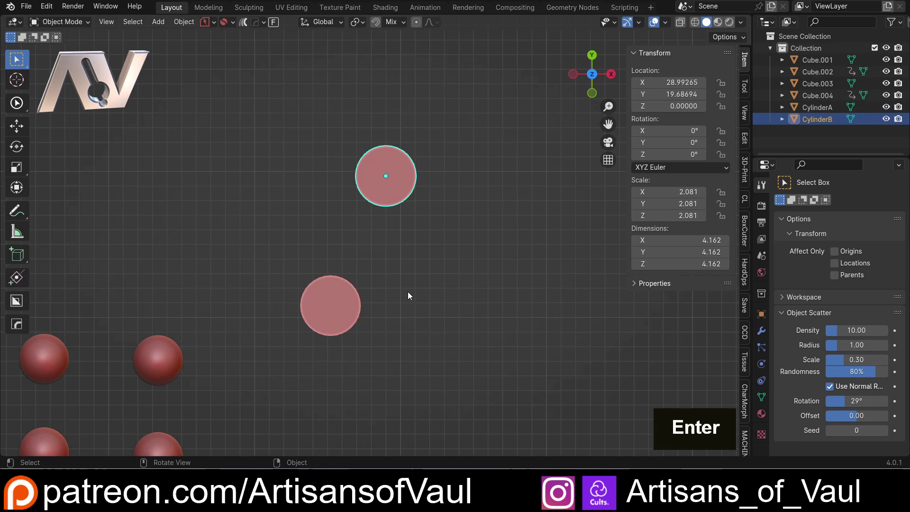
In Google Sheets enter 6 in B2 and start a formula in D2 referencing it.
left_click(341, 254)
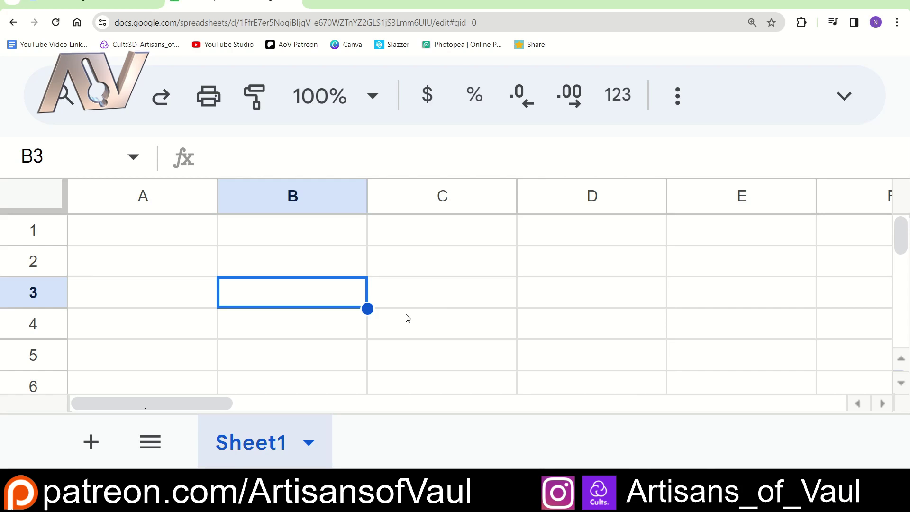
left_click(389, 332)
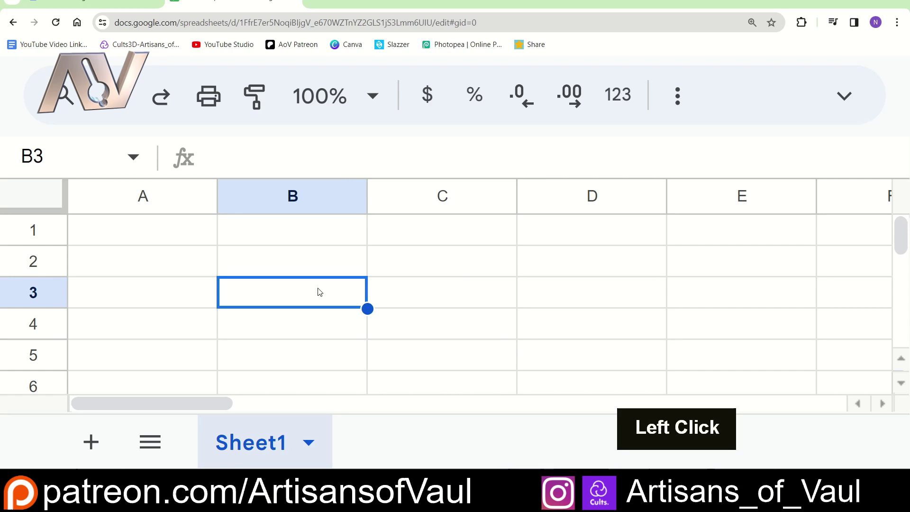
left_click(327, 271)
key("6")
key("Return")
left_click(615, 263)
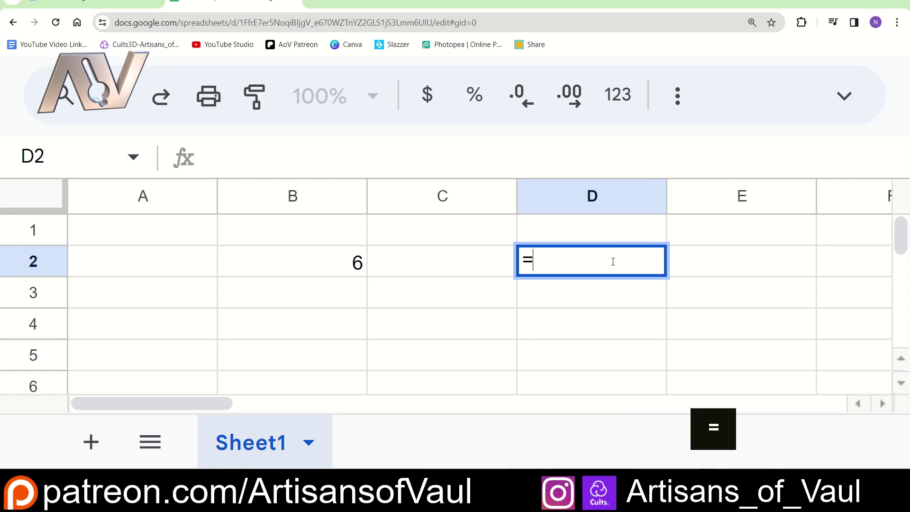
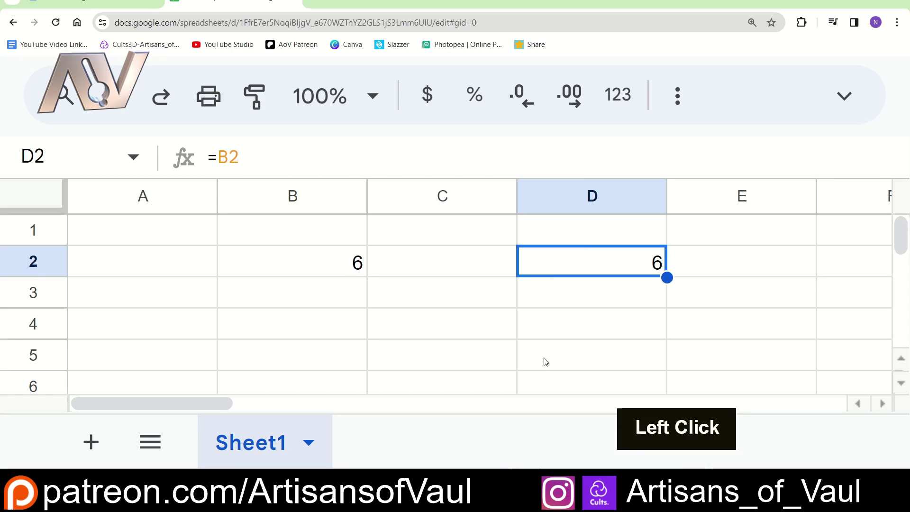
Change A2 to 3 and inspect D2's formula =(B2+A2)/2, which now shows 4.5.
left_click(179, 254)
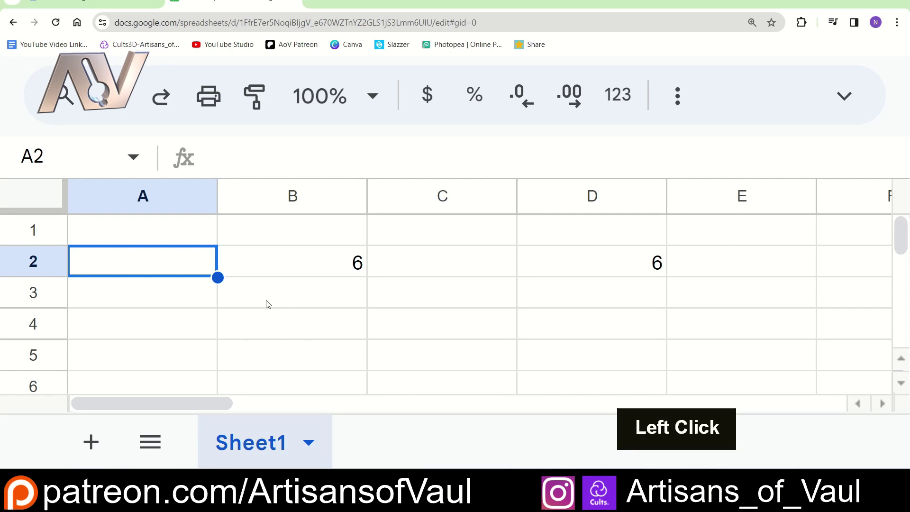
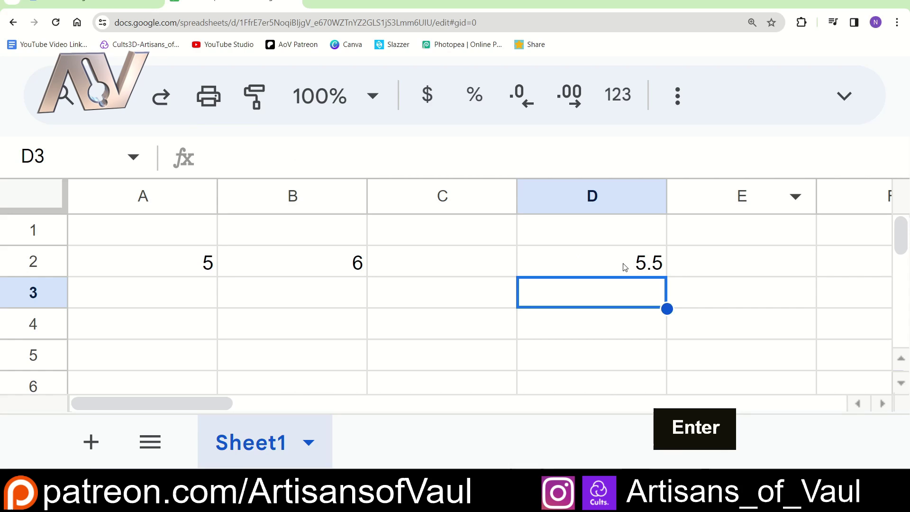
left_click(173, 261)
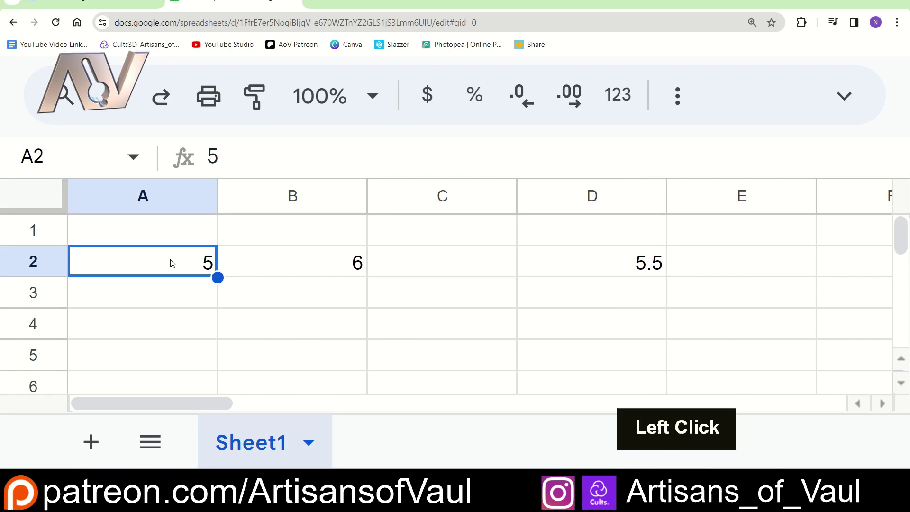
key("3")
key("Return")
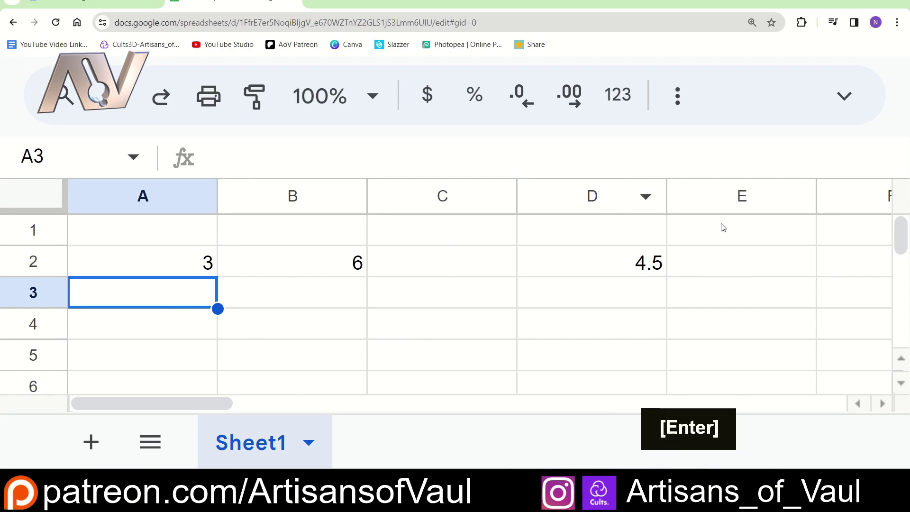
left_click(476, 296)
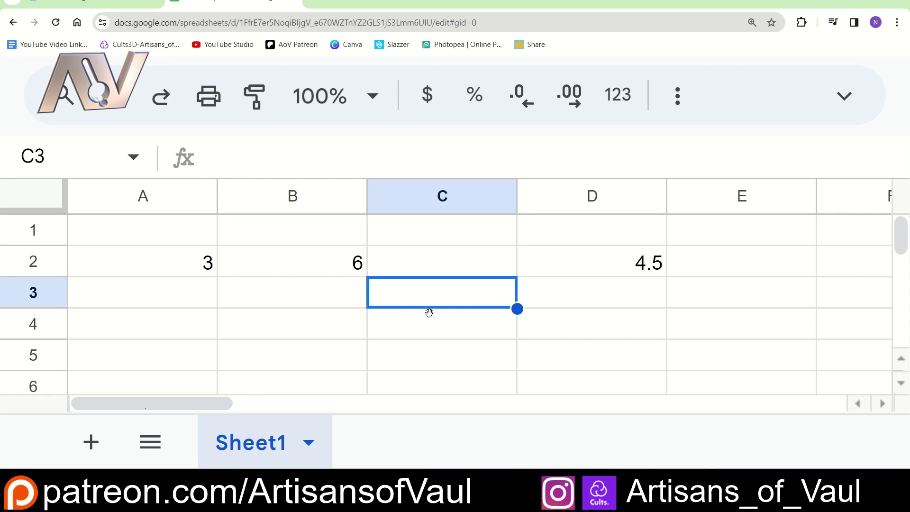
left_click(438, 320)
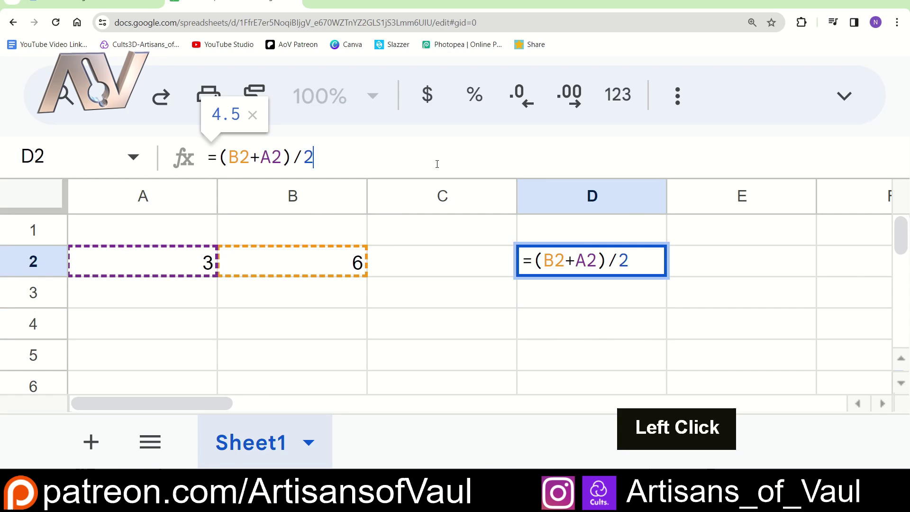
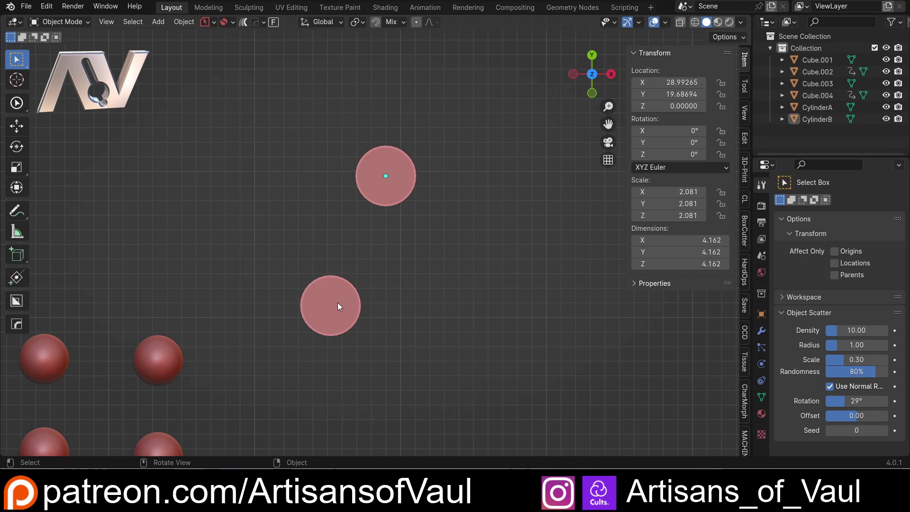
Drive CylinderB's Location Y from CylinderA's Y location, then grab CylinderA to test it.
left_click(391, 197)
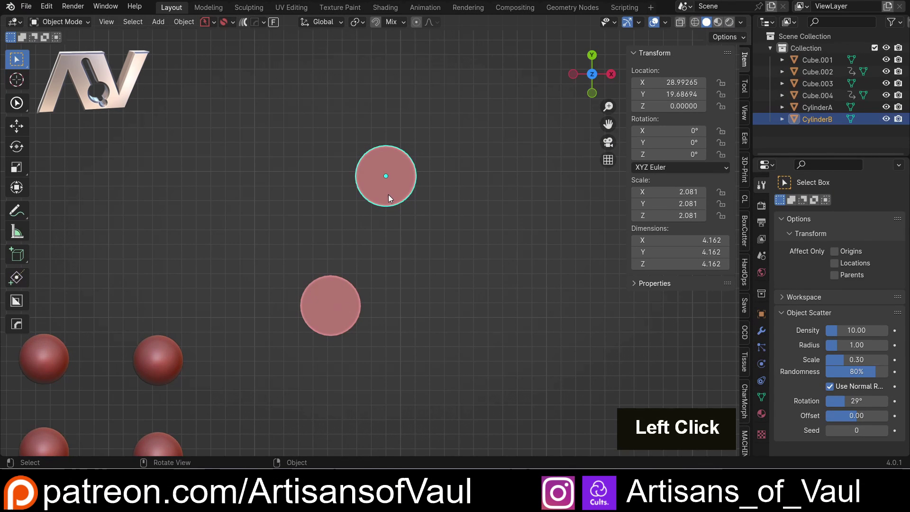
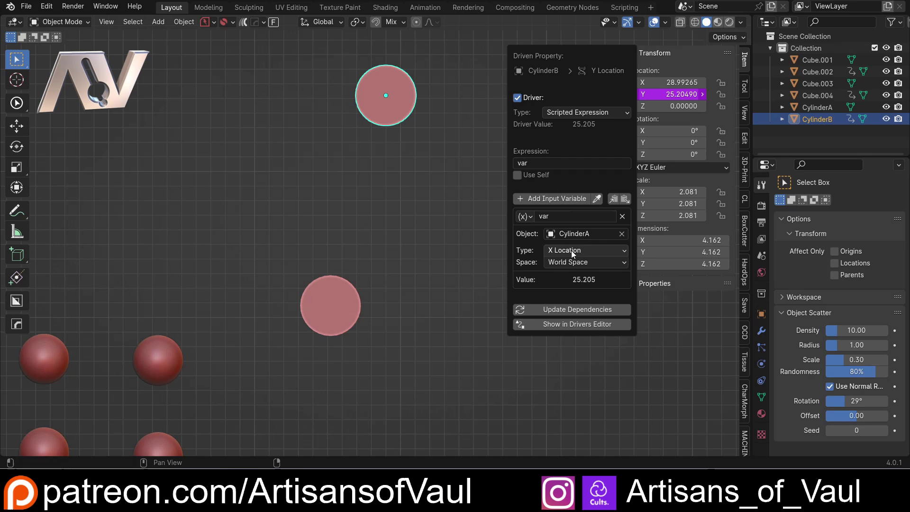
left_click(583, 251)
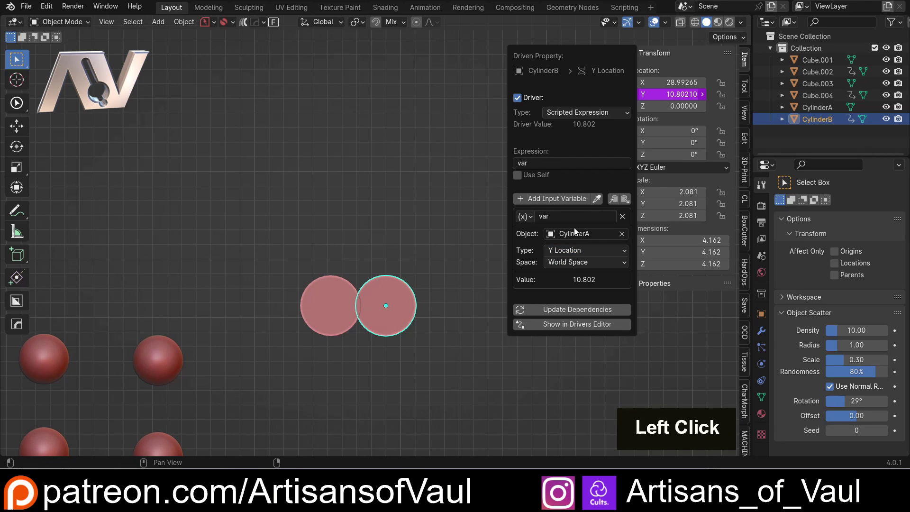
left_click(334, 305)
key("g")
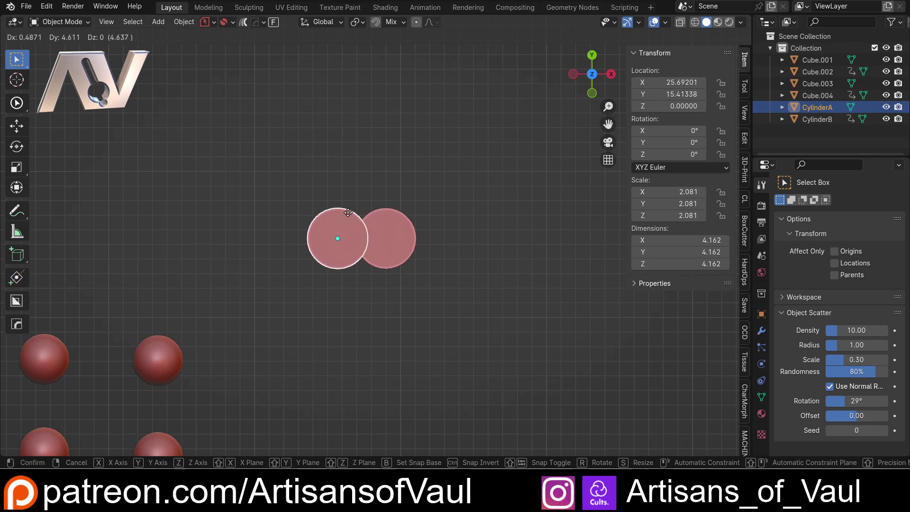
Drop CylinderA at its new spot to the left, with CylinderB following at Y 16.12781.
left_click(406, 182)
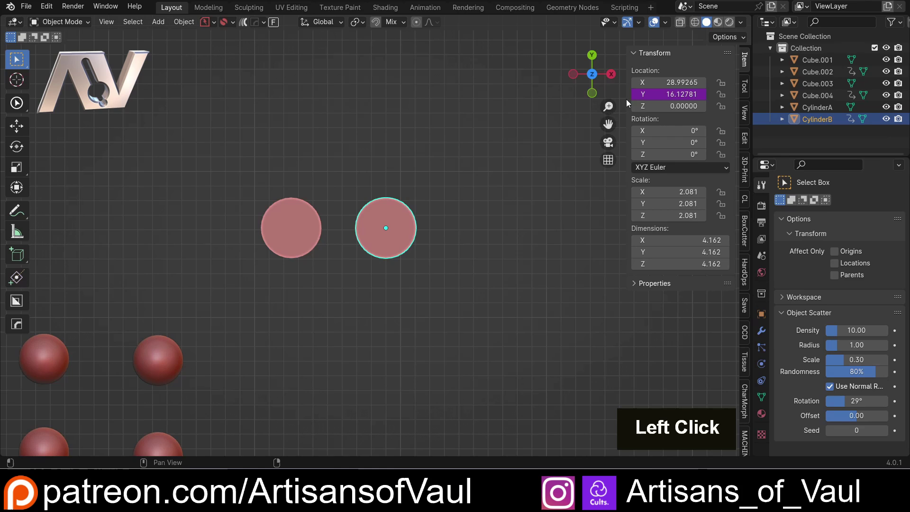
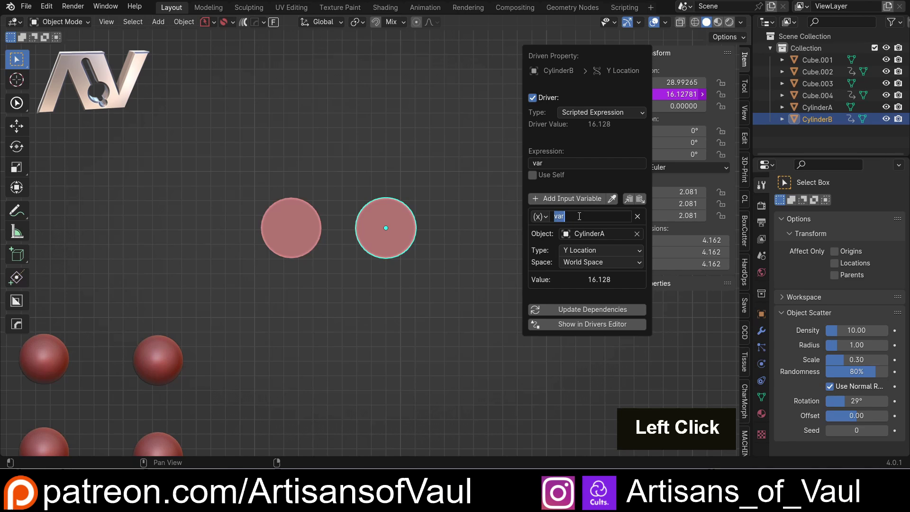
Rename the driver variable to Cy_A and ignore the script security warning.
key("BackSpace")
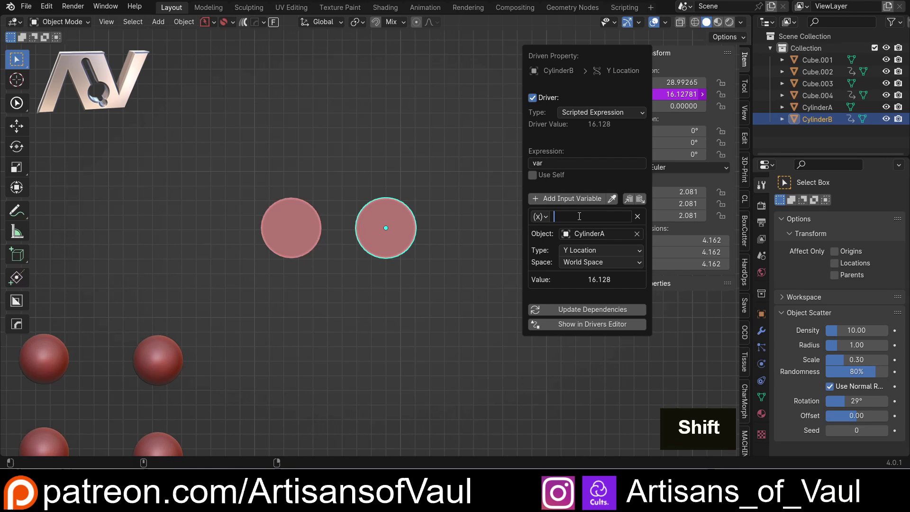
key("shift+c")
key("y")
key("shift+-")
key("shift+a")
left_click(599, 179)
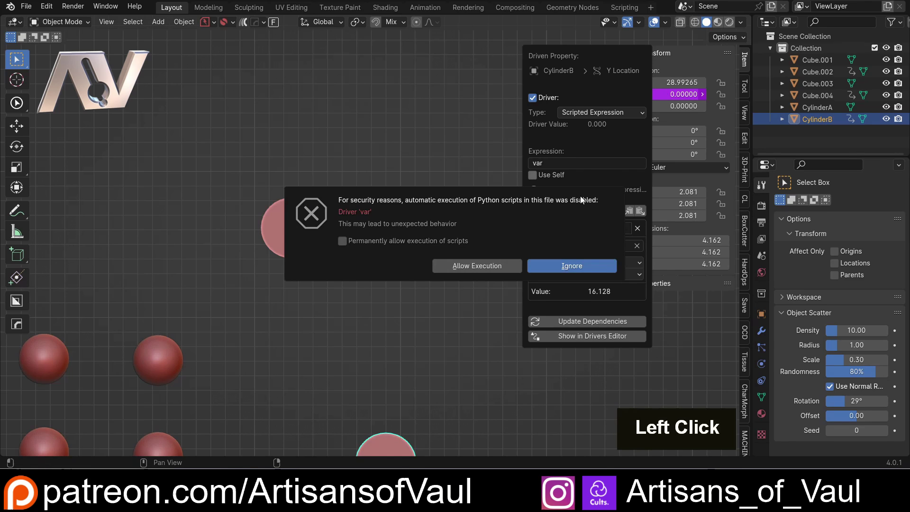
left_click(593, 267)
Set the driver expression to Cy_A-6 so CylinderB sits 6 units below CylinderA.
key("ctrl+c")
left_click(578, 164)
double_click(555, 163)
key("ctrl+v")
left_click(585, 153)
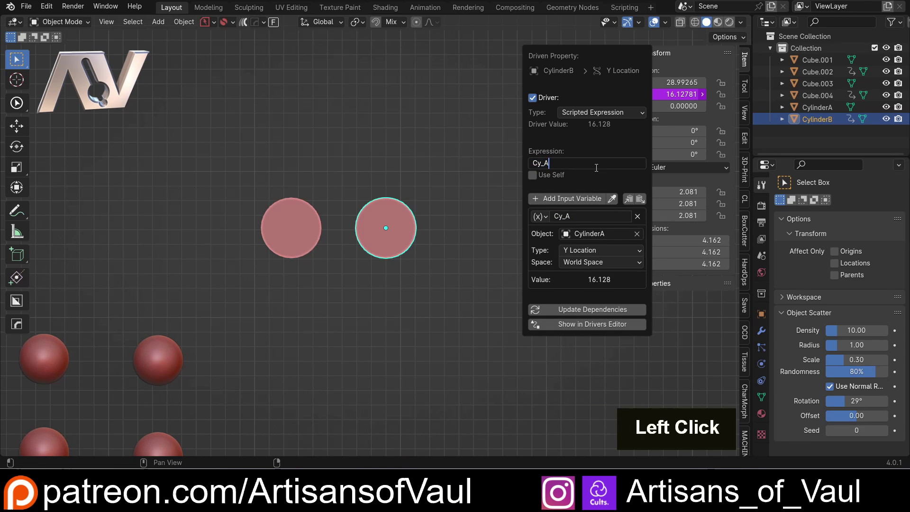
key("shift+=")
key("2")
key("Return")
left_click(564, 161)
key("BackSpace")
key("-")
key("6")
key("Return")
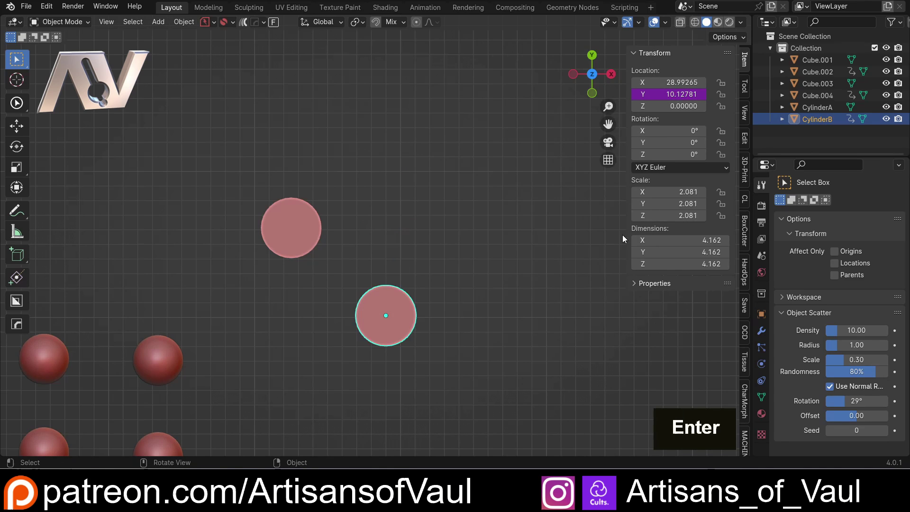
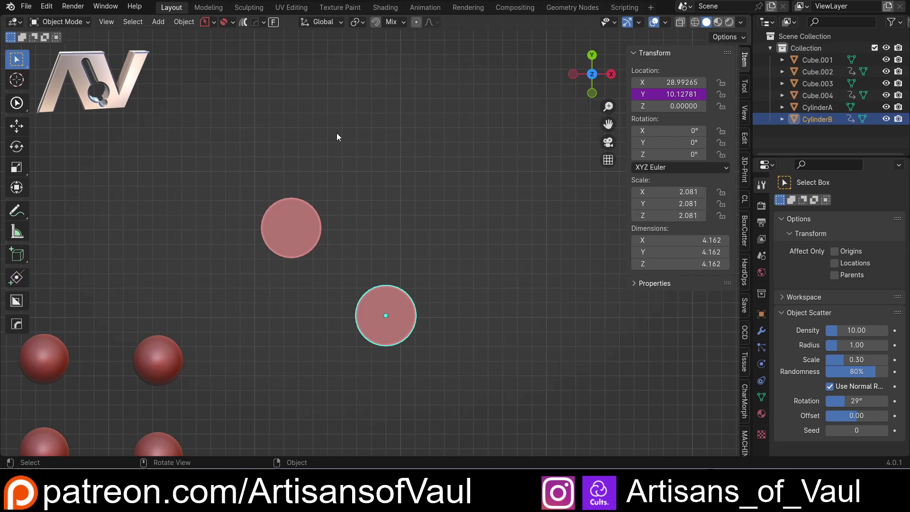
Add a cone mesh, scale it up and move it above the two cylinder discs.
scroll("down", 3)
middle_click(358, 173)
key("shift+a")
left_click(468, 282)
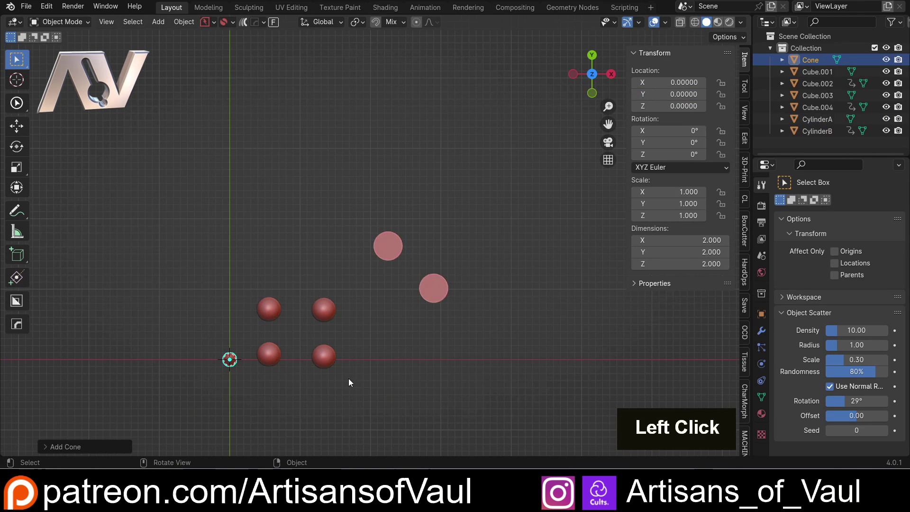
key("g")
left_click(512, 213)
key("s")
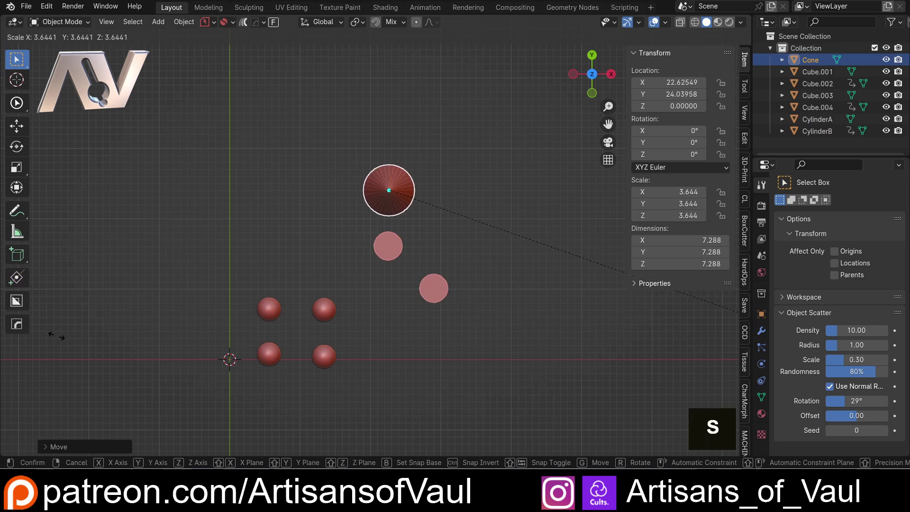
left_click(98, 350)
Reselect CylinderB, the lower disc.
scroll("up", 3)
middle_click(479, 273)
scroll("down", 3)
middle_click(406, 269)
left_click(385, 339)
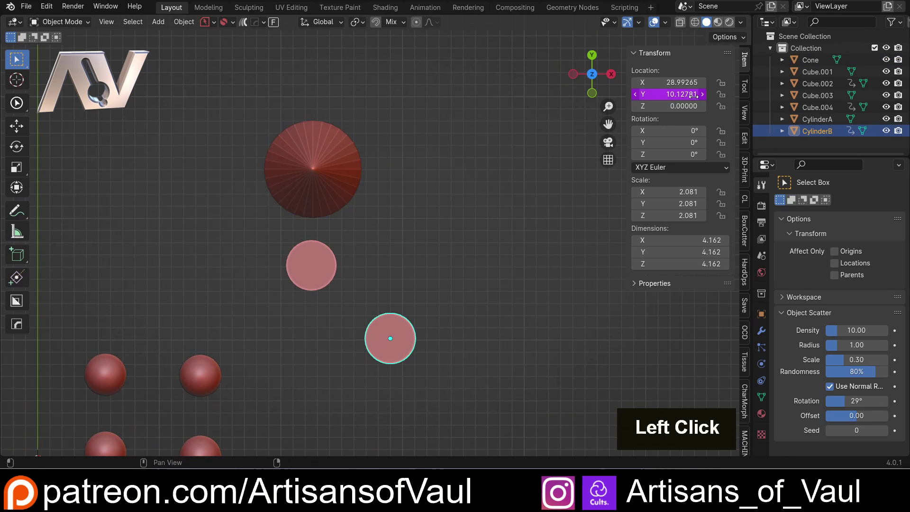
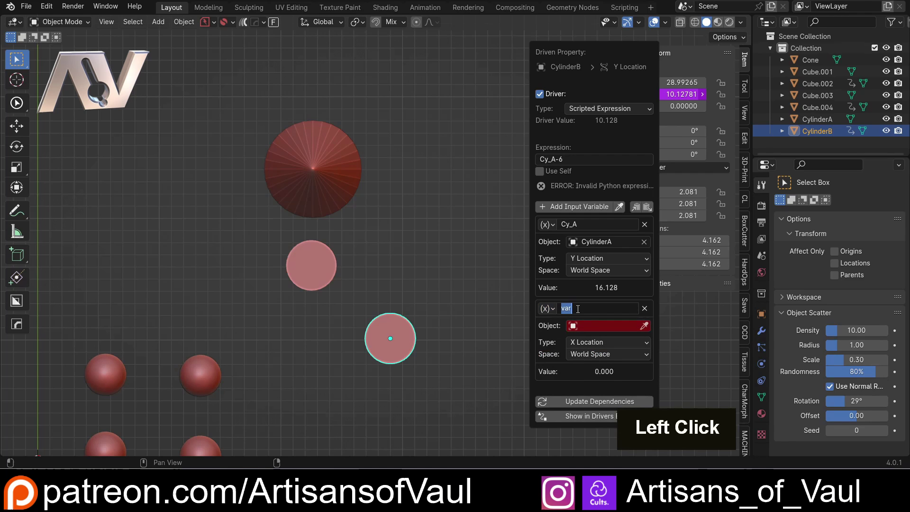
Name the second variable Cone and make it read the Cone object's Y Location.
key("shift+c")
key("o")
key("e")
left_click(602, 341)
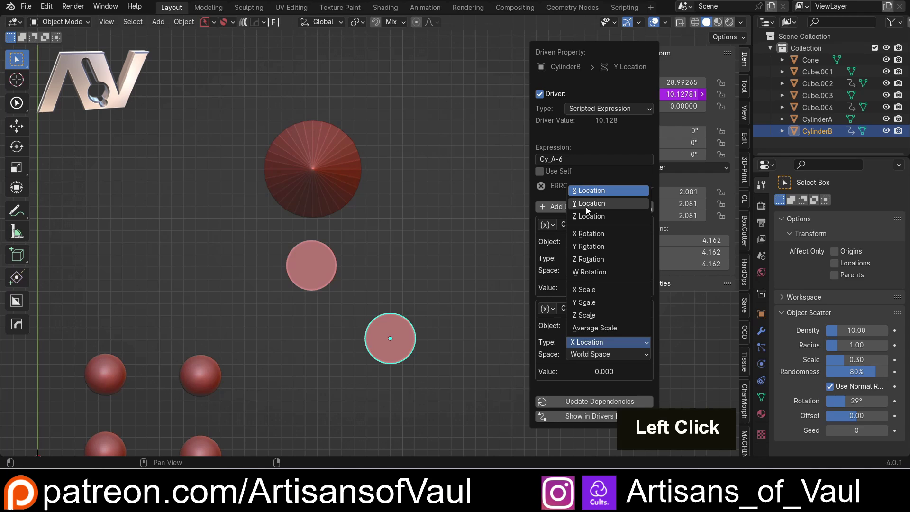
left_click(590, 207)
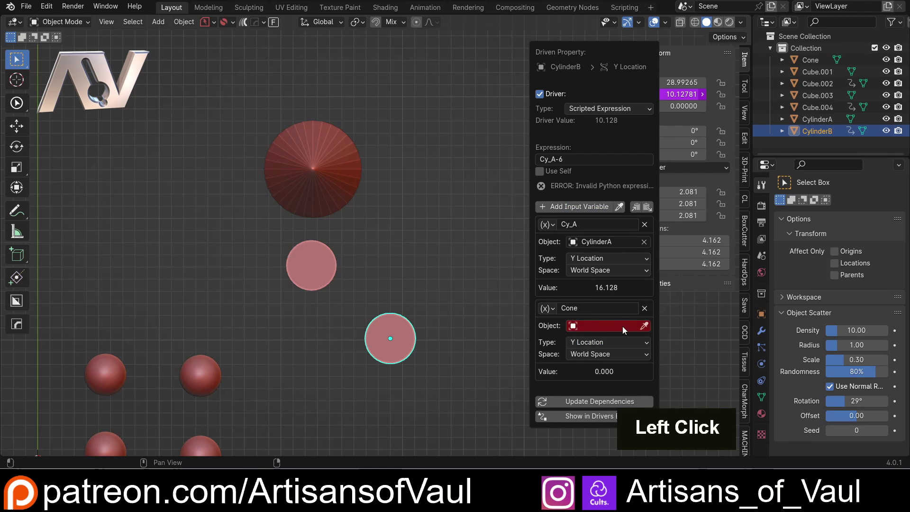
left_click(579, 326)
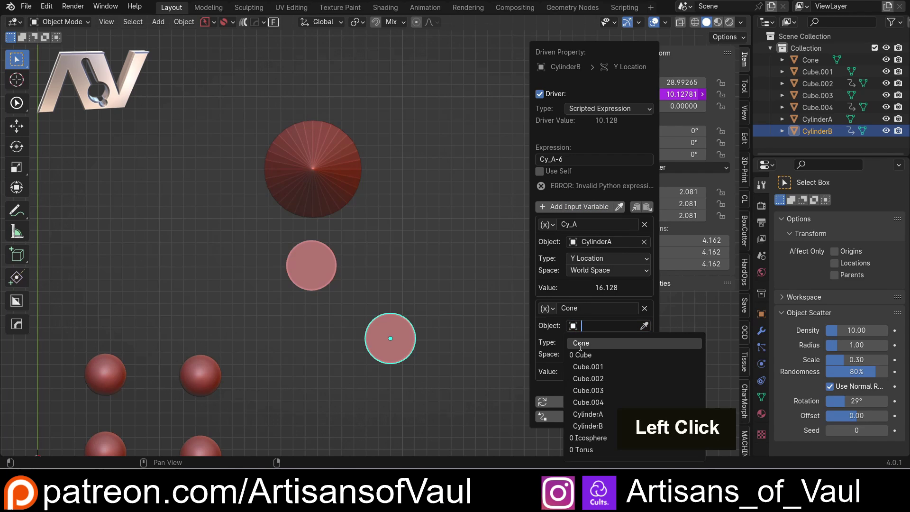
left_click(584, 347)
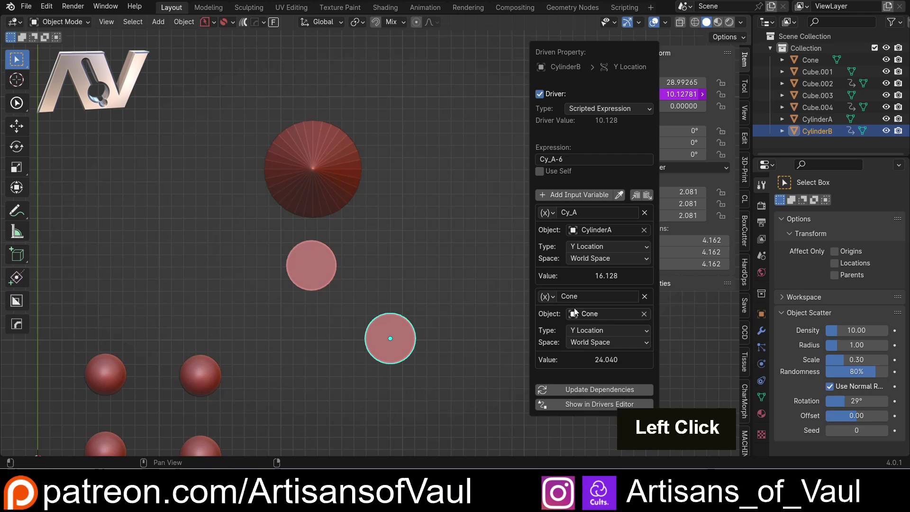
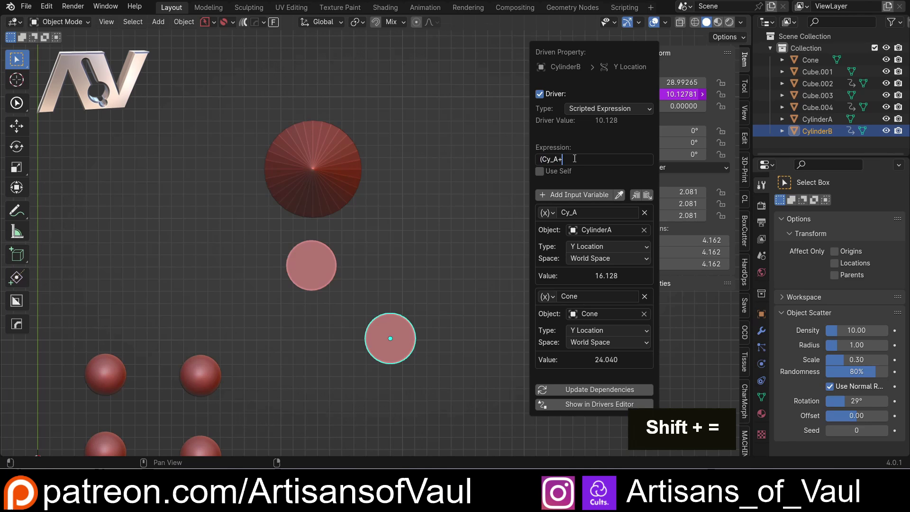
Rewrite the expression to average Cy_A and Cone, dividing their sum by 2, then select the Cone.
key("shift+c")
key("o")
key("e")
key("shift+0")
key("/")
key("2")
key("Return")
left_click(345, 184)
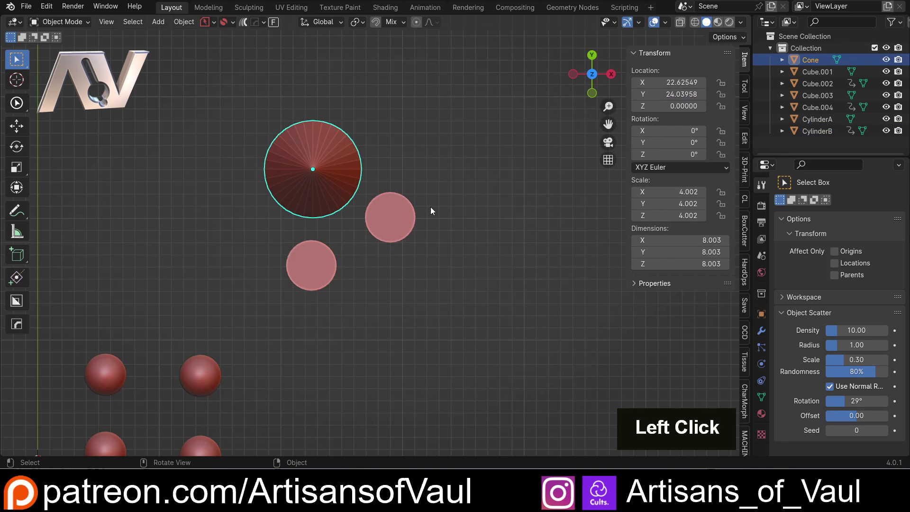
Move the Cone higher, then start moving CylinderA to test the averaging driver.
key("g")
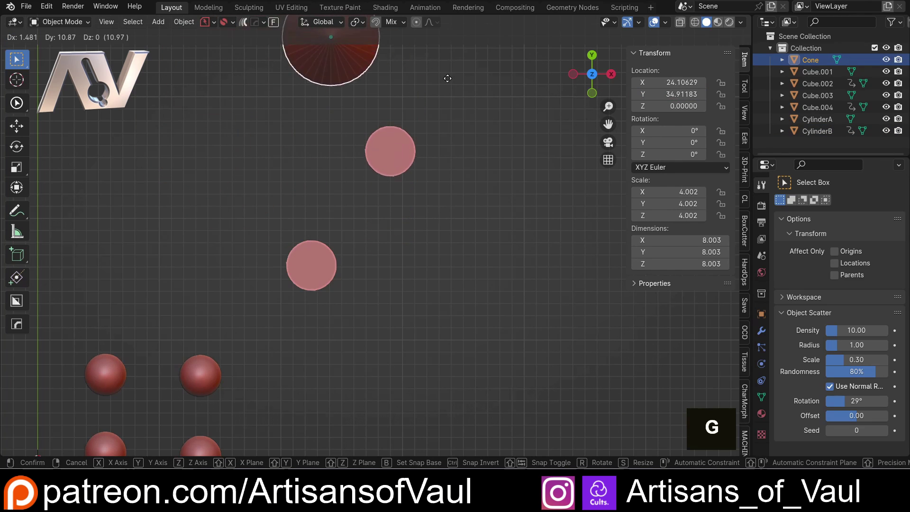
left_click(436, 98)
key("g")
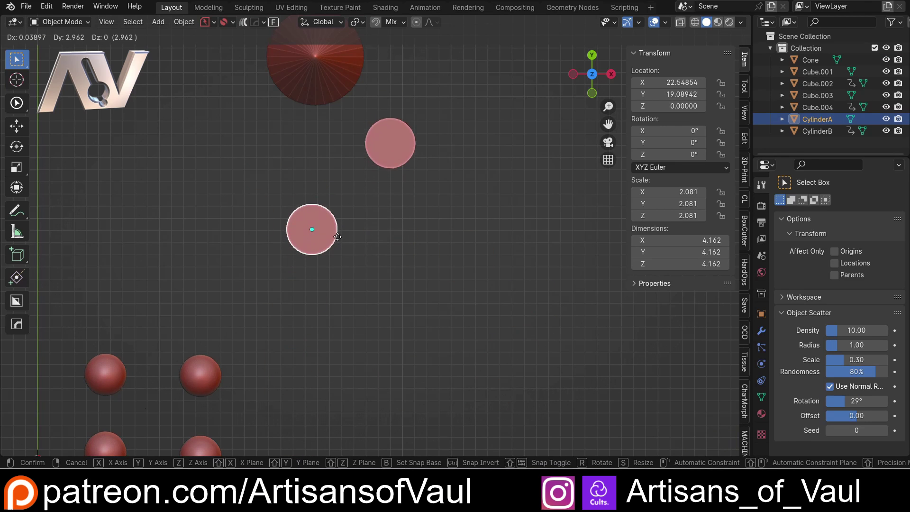
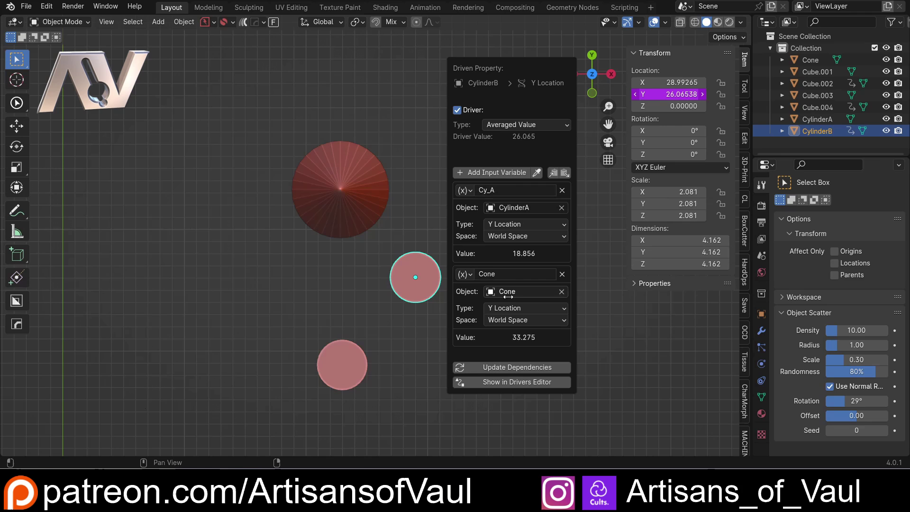
Move the Cone to test the driver and keep its Type as Averaged Value.
left_click(337, 179)
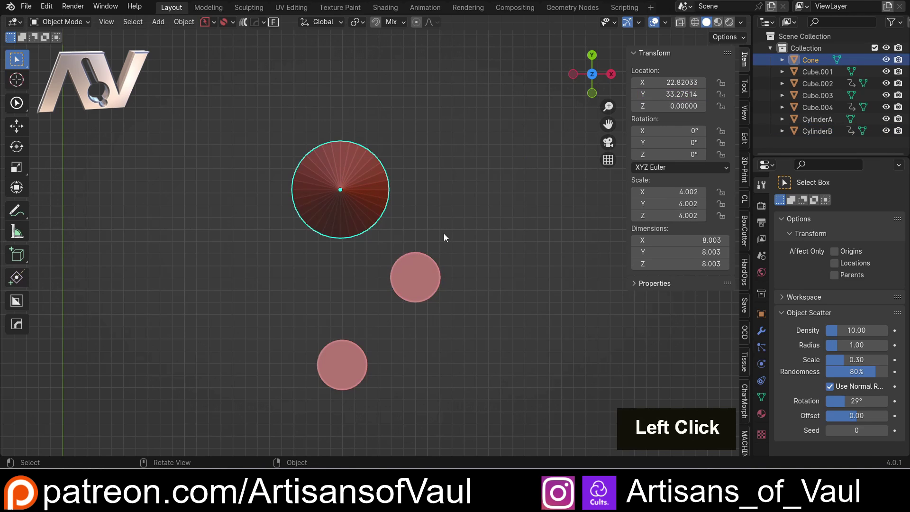
key("g")
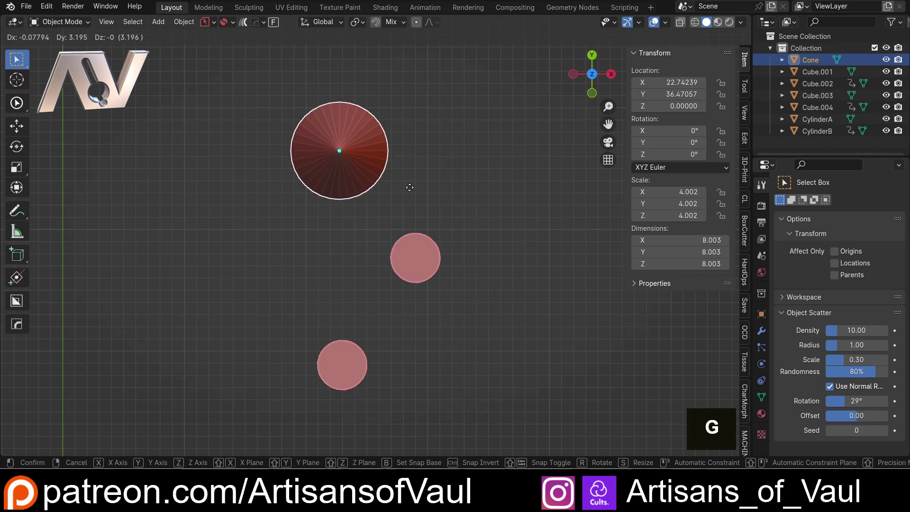
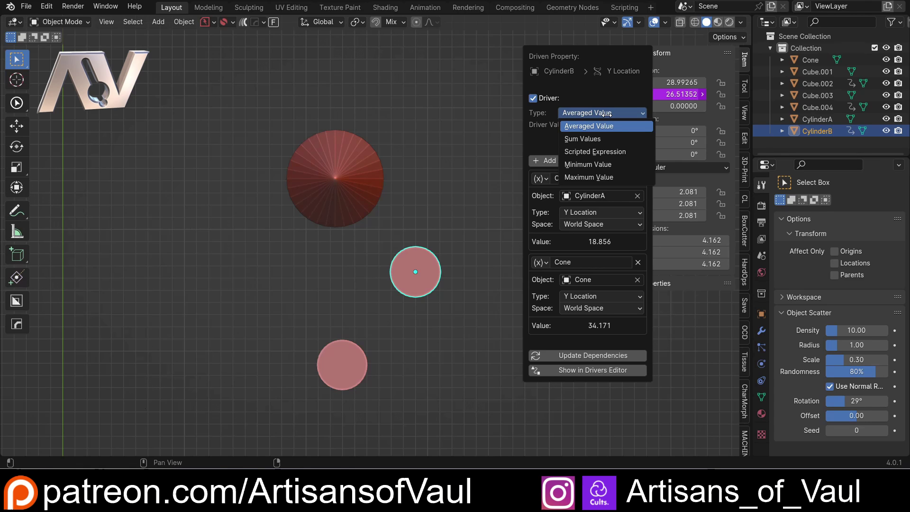
left_click(435, 151)
Adjust the view and select every object in the scene.
scroll("down", 3)
middle_click(449, 264)
middle_click(351, 286)
left_click(124, 125)
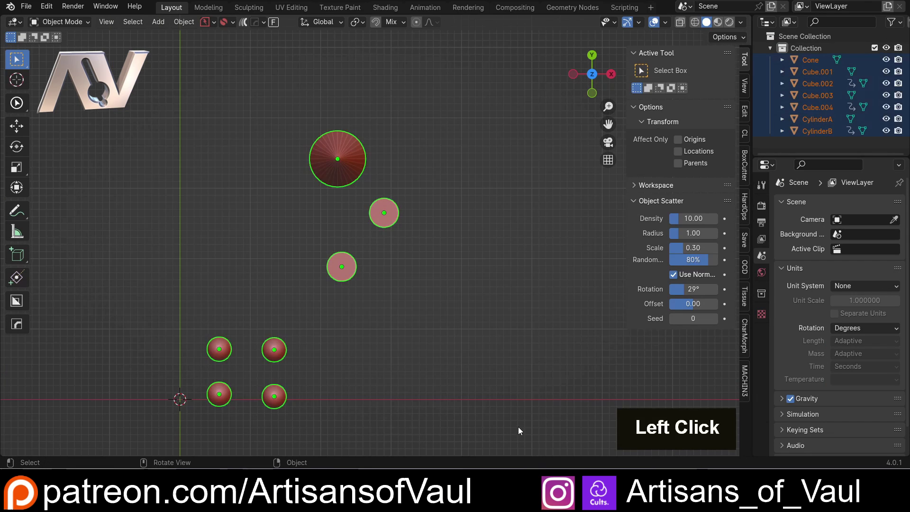
Delete all the old objects, add an icosphere and apply its scale.
key("Delete")
key("shift+a")
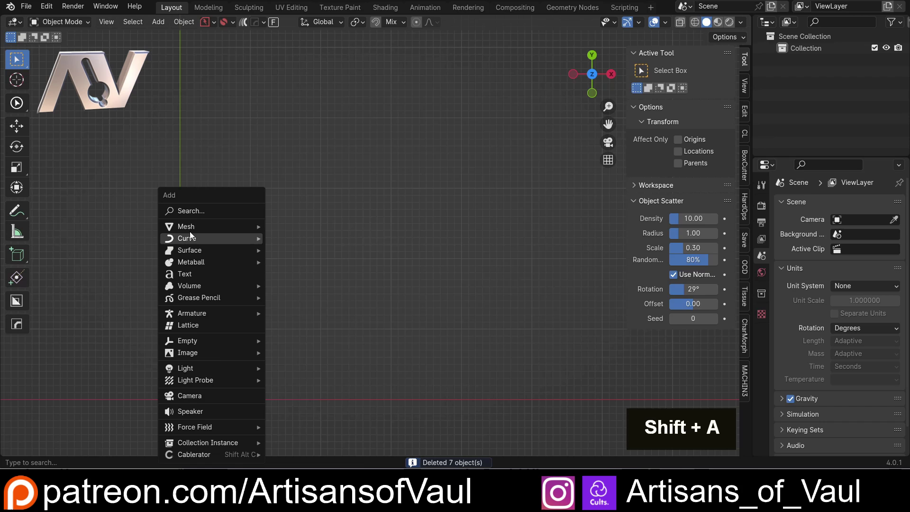
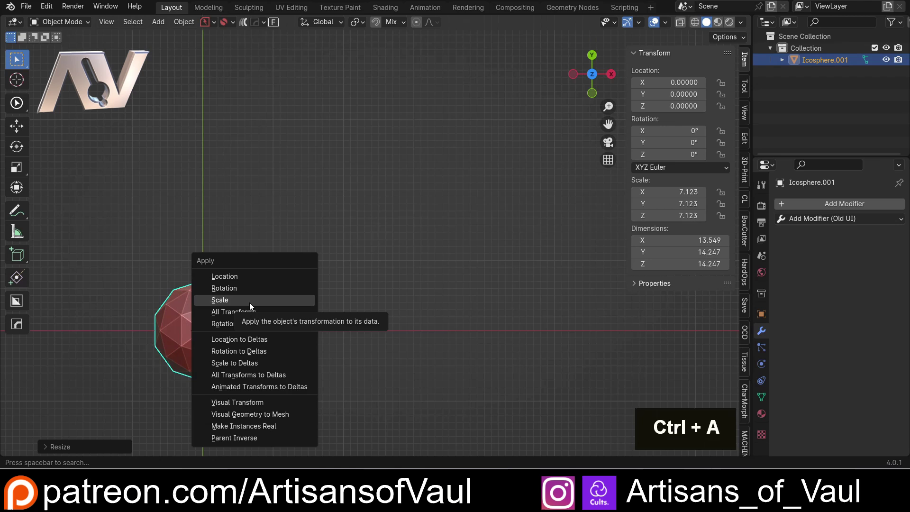
left_click(250, 304)
middle_click(258, 310)
left_click(482, 113)
middle_click(416, 153)
scroll("down", 3)
middle_click(278, 257)
Duplicate the icosphere, place the copy above it and select the lower one.
key("shift+d")
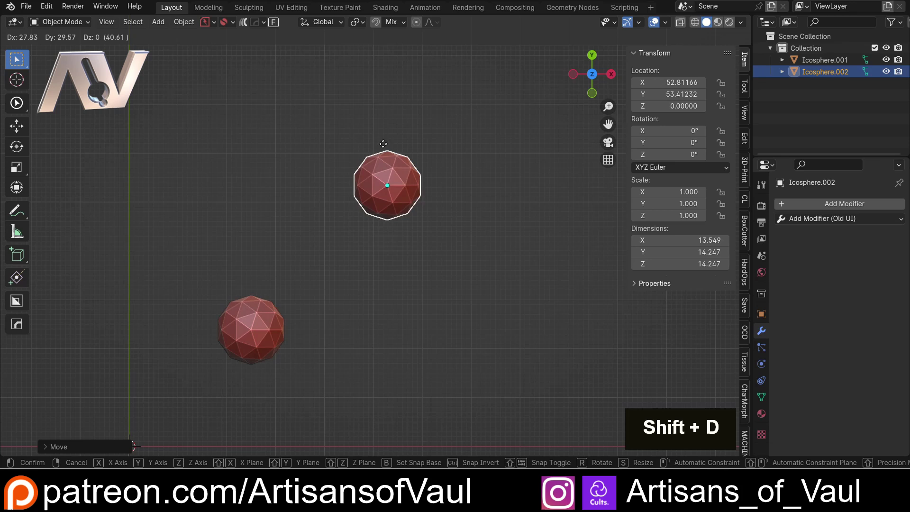
left_click(366, 143)
double_click(394, 279)
left_click(278, 318)
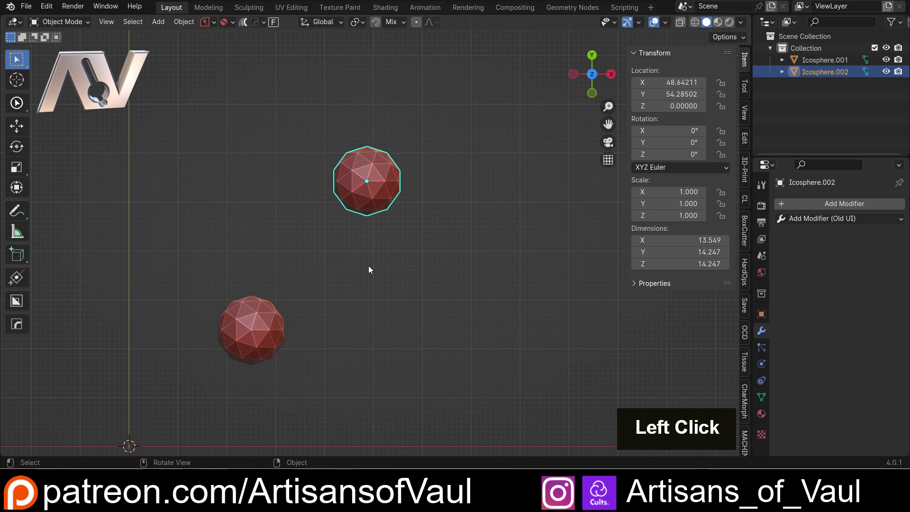
left_click(277, 318)
middle_click(491, 290)
Add Array modifiers to both icospheres, spacing the upper copies by Constant Offset instead of relative size.
left_click(831, 223)
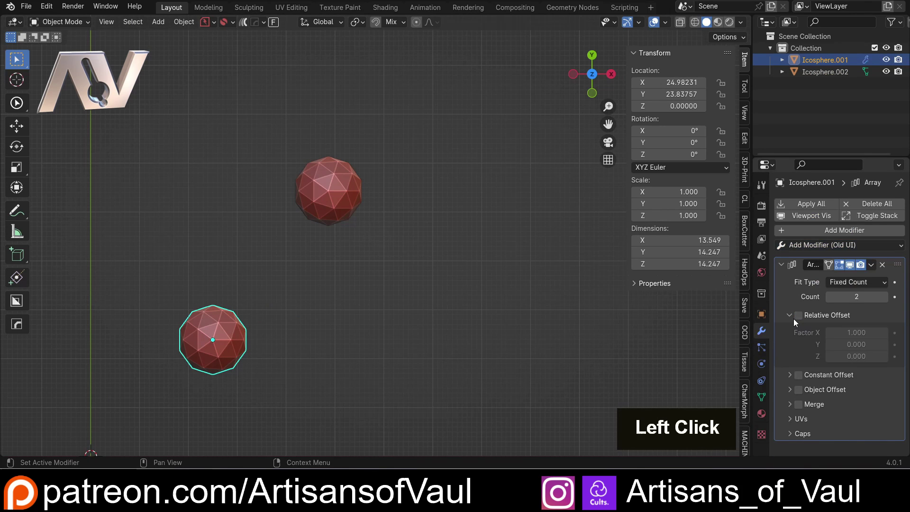
double_click(795, 322)
left_click(791, 331)
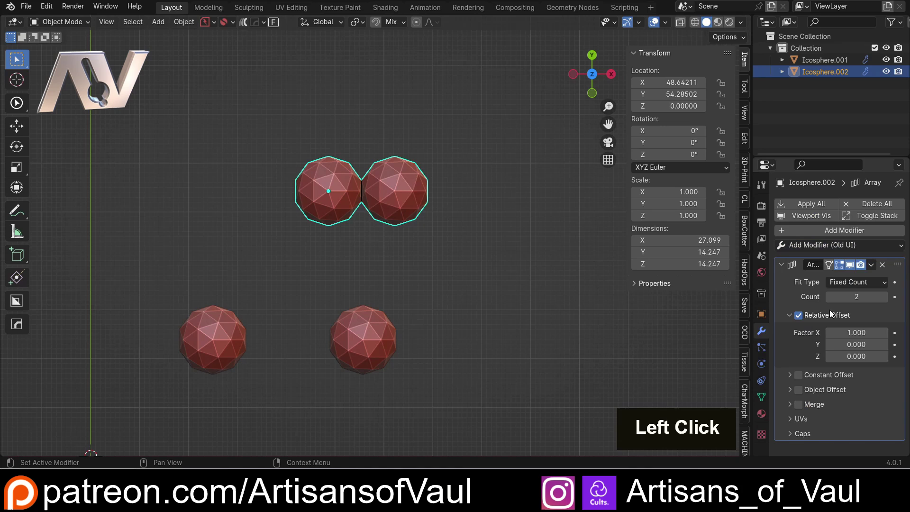
double_click(787, 318)
left_click(789, 331)
double_click(796, 331)
left_click(830, 346)
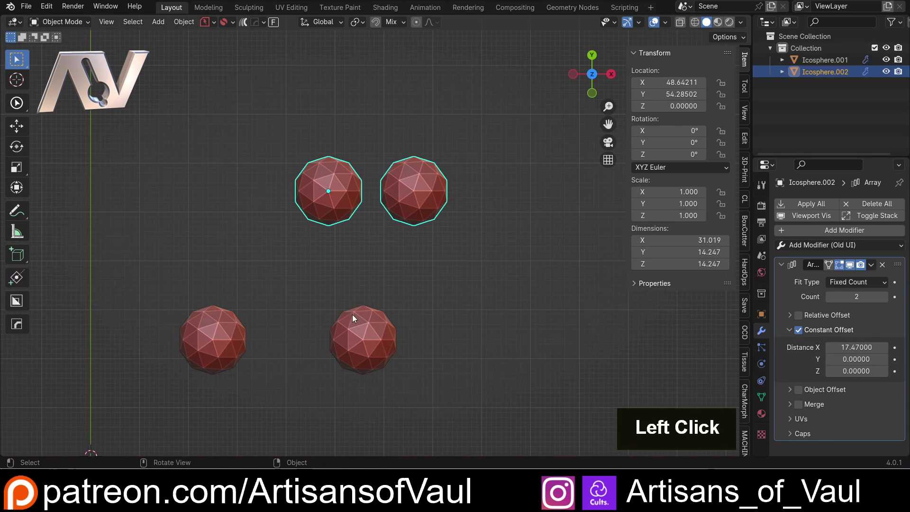
Drive the upper array's count and offset distance from the lower row's array, reselecting the lower row.
middle_click(280, 254)
middle_click(284, 282)
scroll("up", 3)
left_click(384, 344)
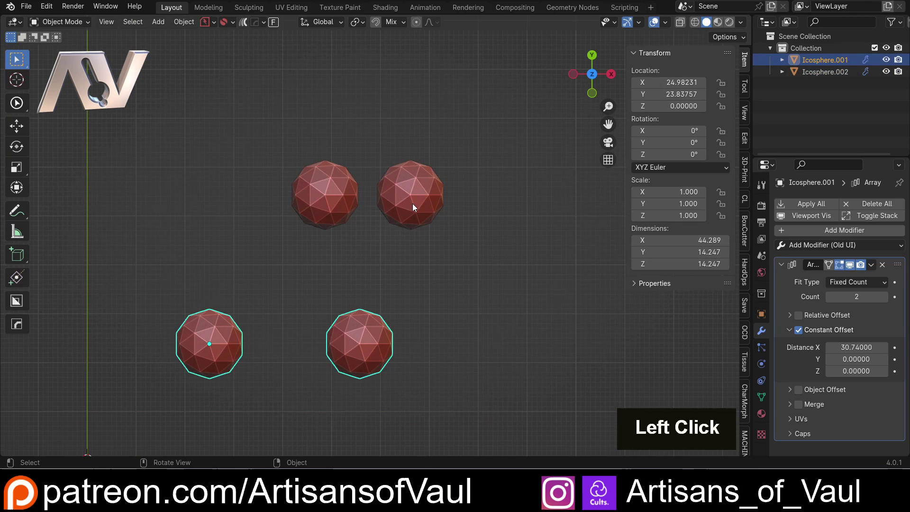
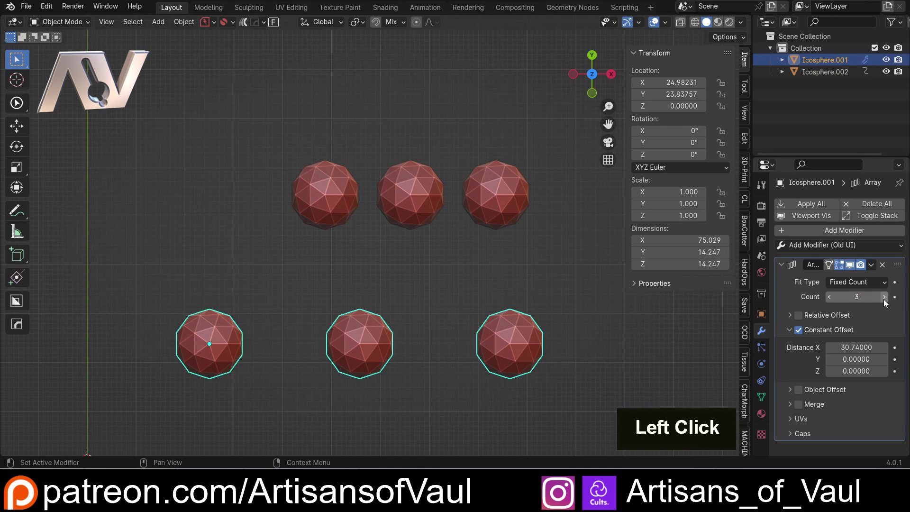
scroll("down", 3)
middle_click(306, 293)
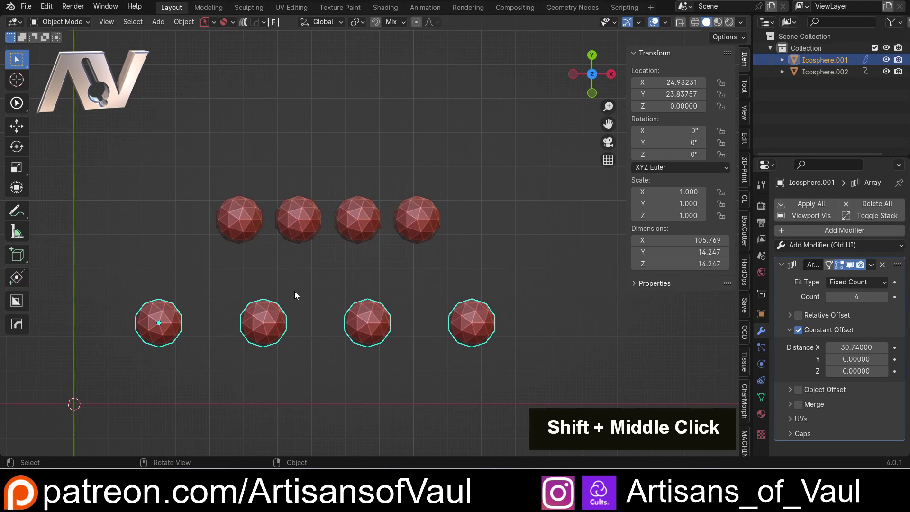
middle_click(268, 283)
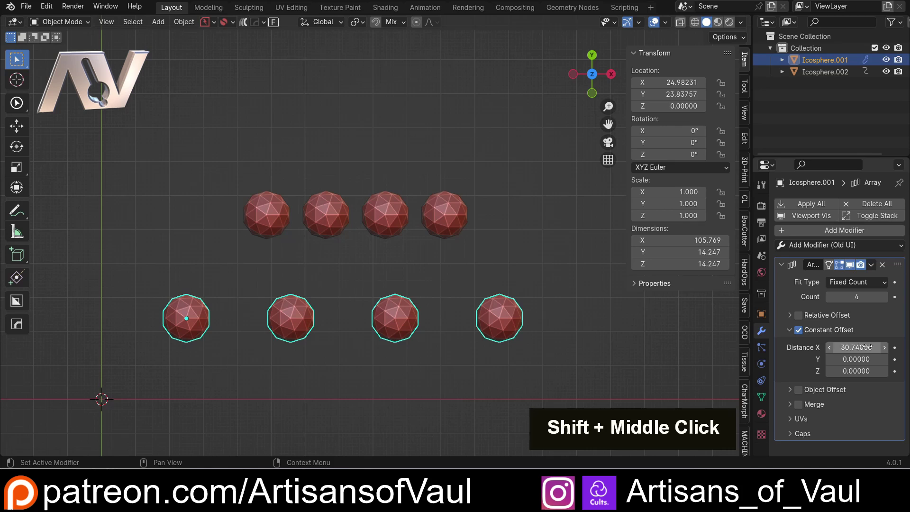
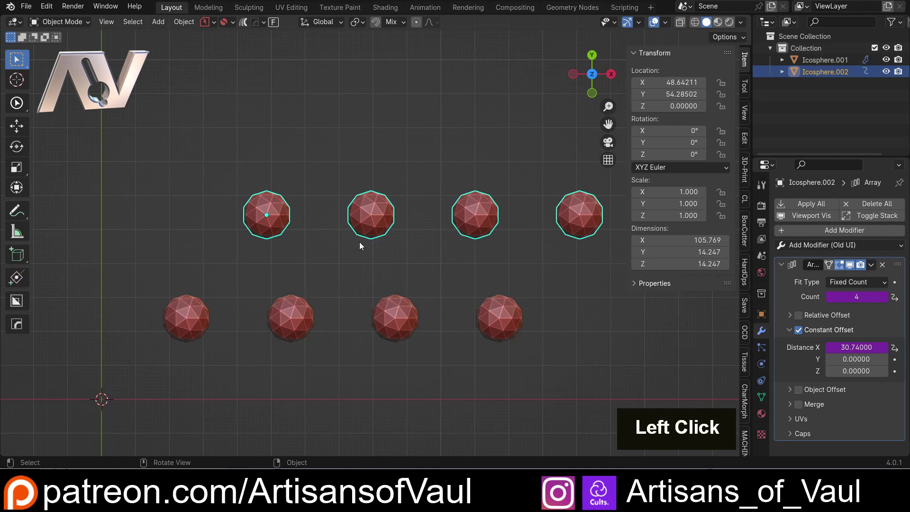
scroll("down", 3)
scroll("up", 3)
left_click(200, 312)
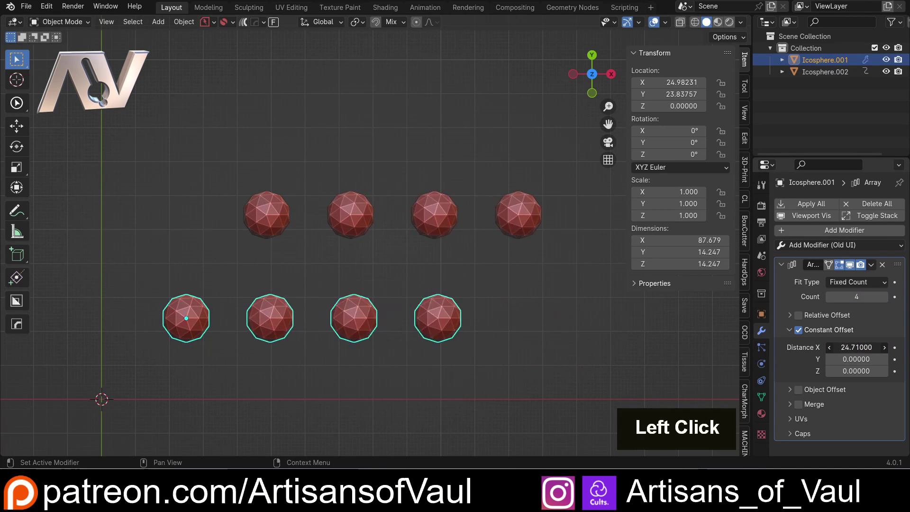
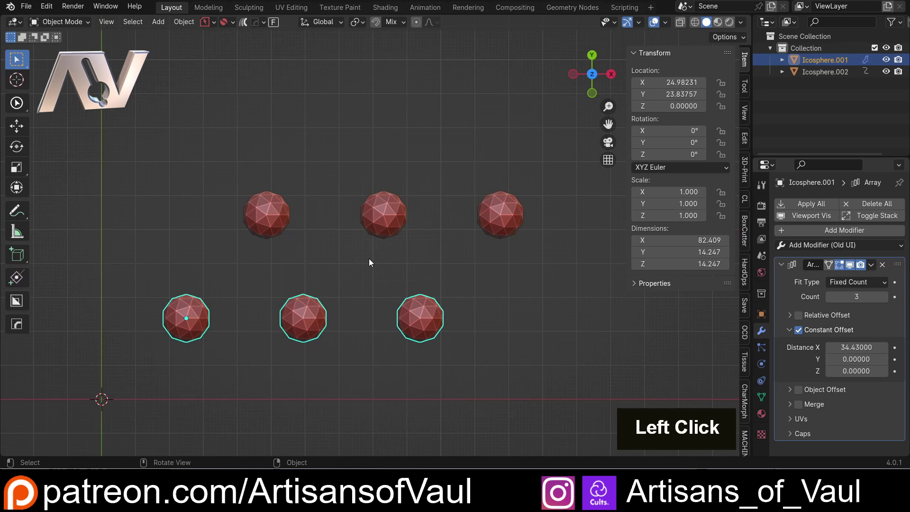
left_click(257, 208)
scroll("up", 3)
middle_click(184, 323)
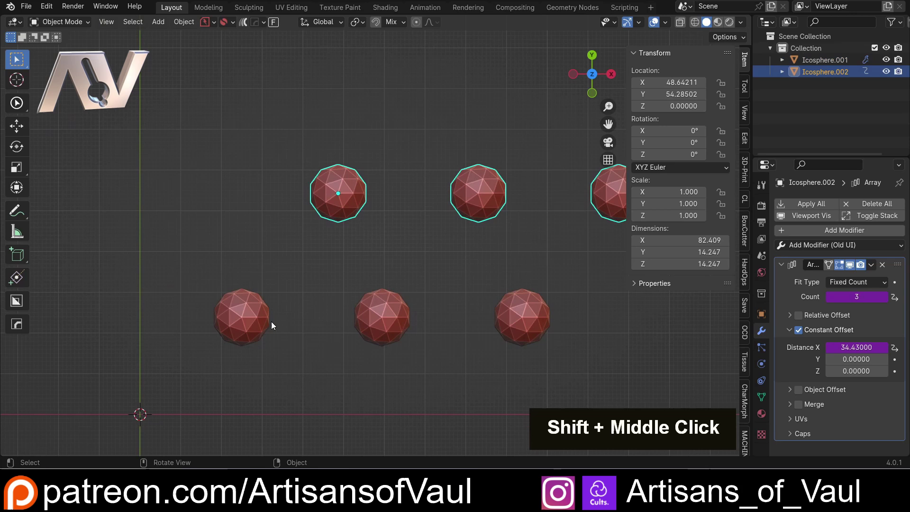
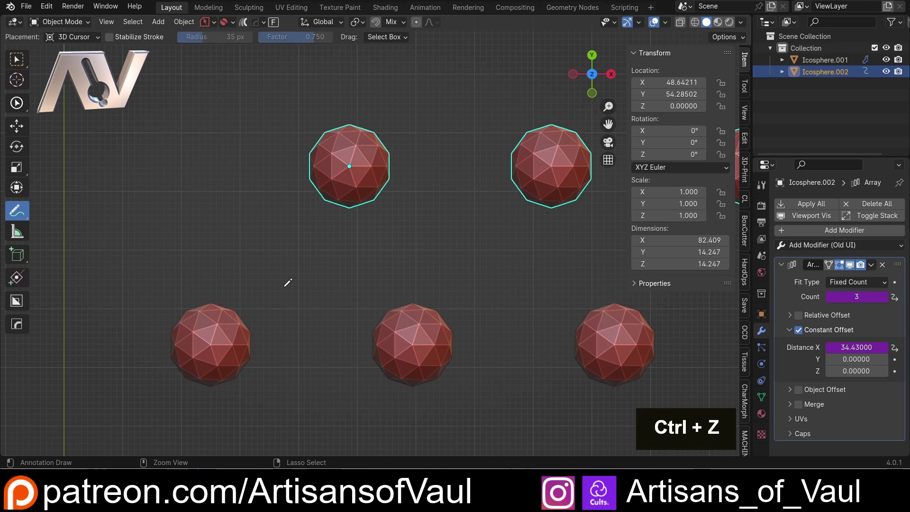
left_click(13, 60)
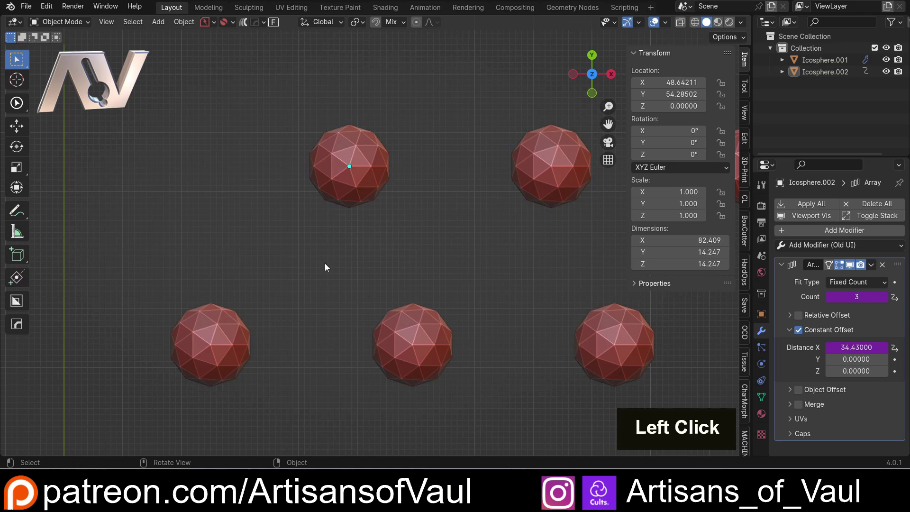
left_click(212, 345)
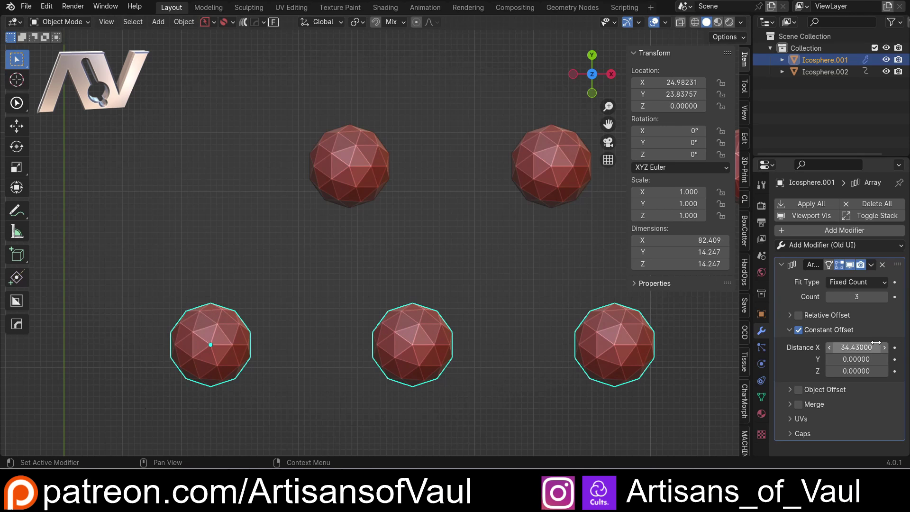
Remove the fixed '+ 48.642' offset from the top row's X driver expression and rename the variable to x.
left_click(343, 177)
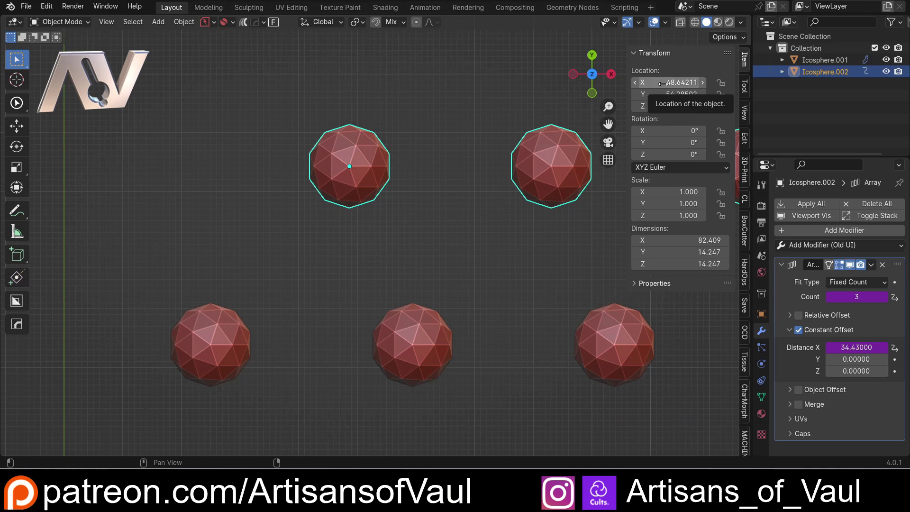
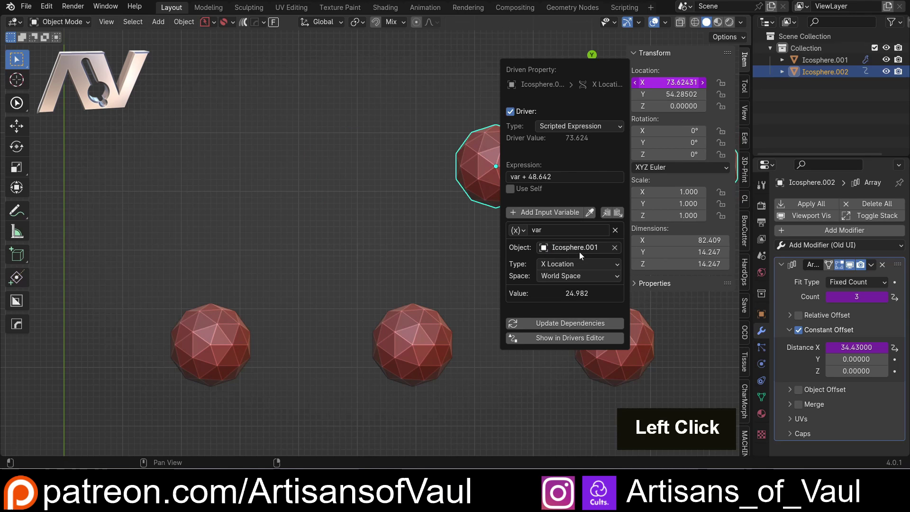
left_click(530, 180)
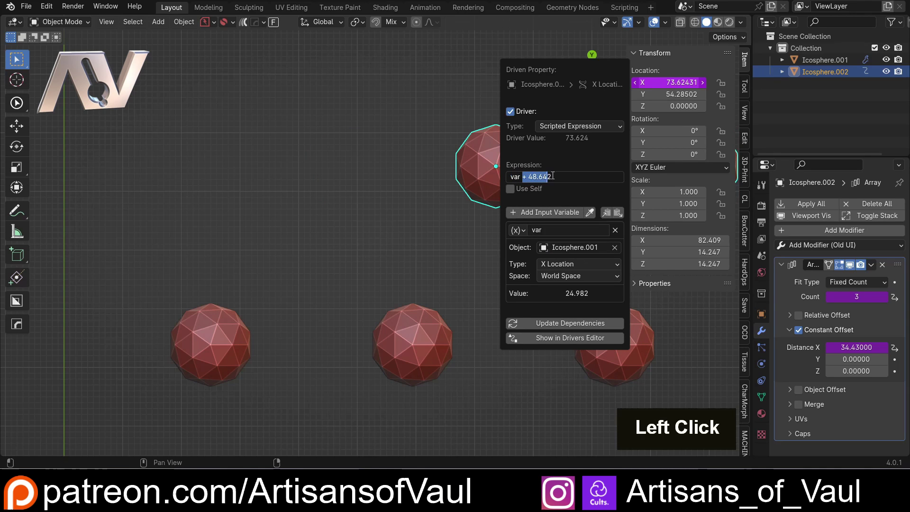
key("BackSpace")
left_click(582, 163)
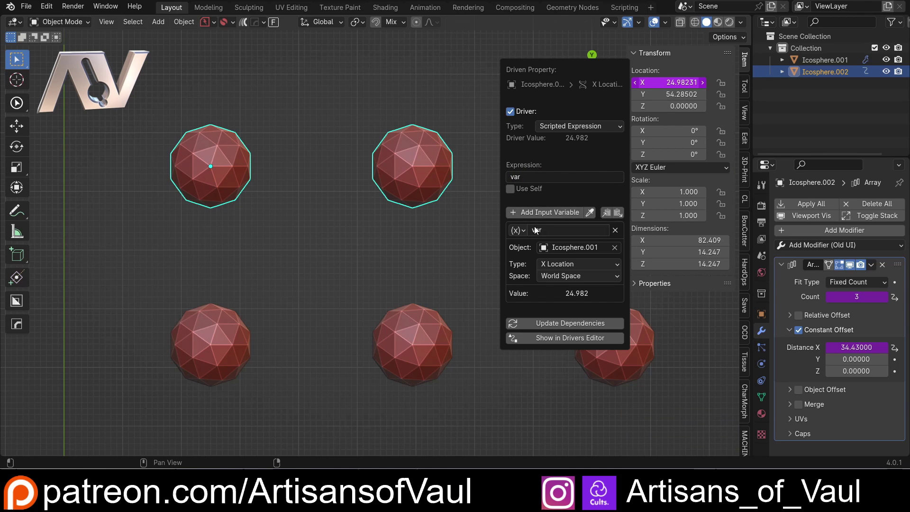
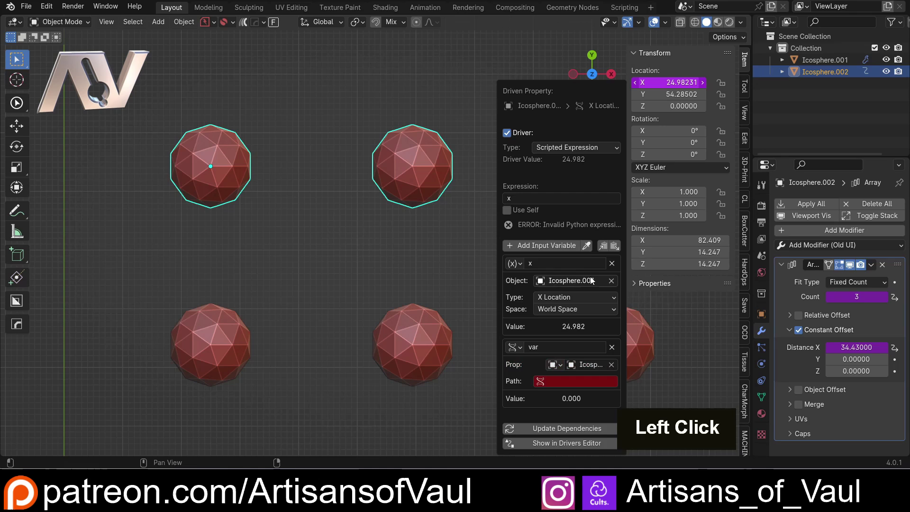
scroll("down", 3)
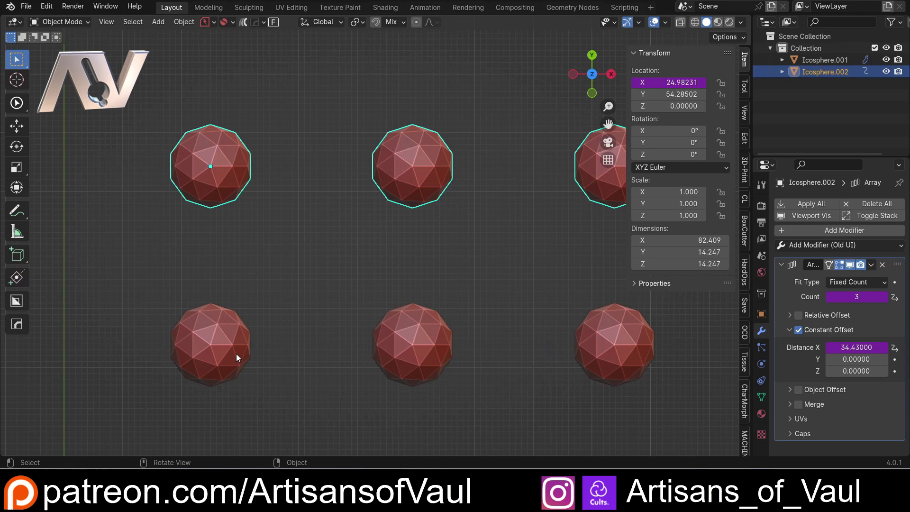
Copy the bottom row's array Distance X data path for the new driver variable d, then reselect the bottom row.
left_click(226, 354)
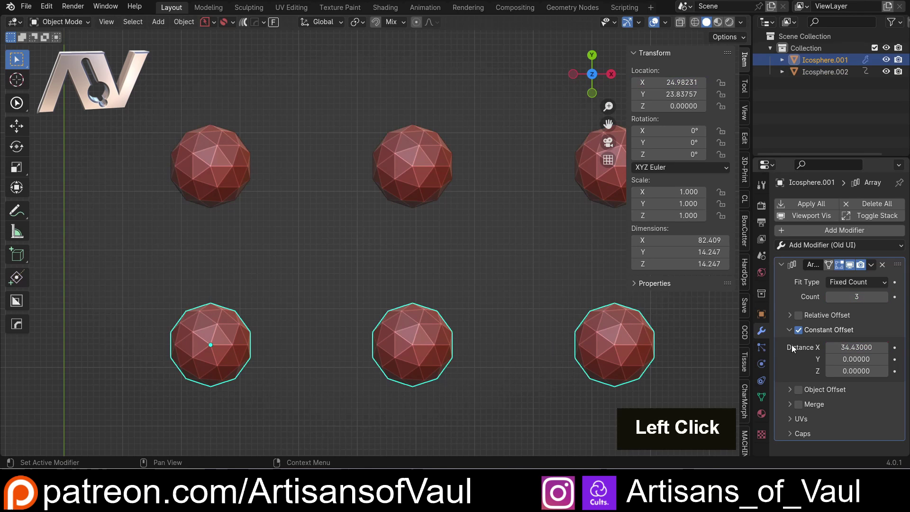
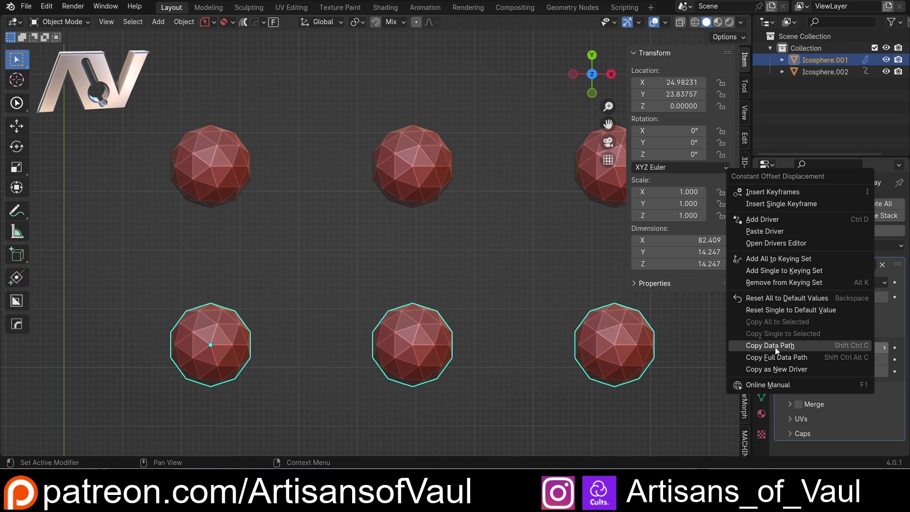
left_click(778, 349)
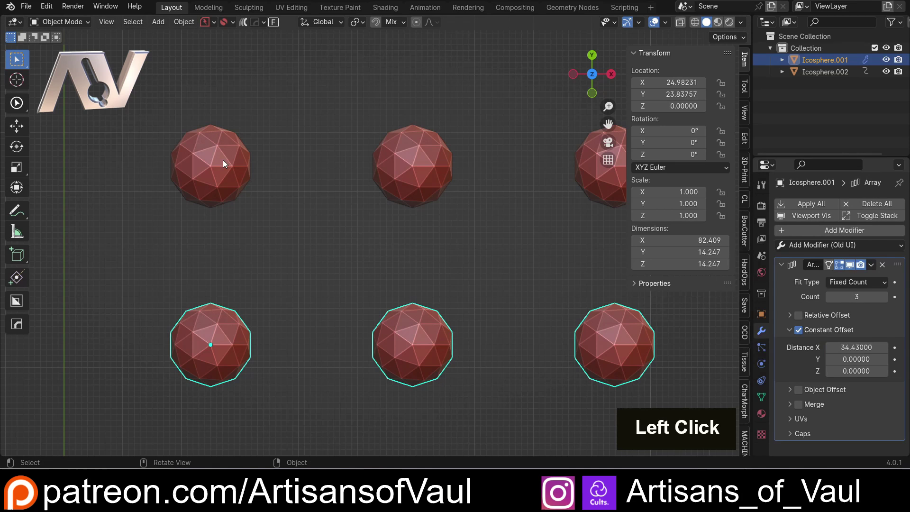
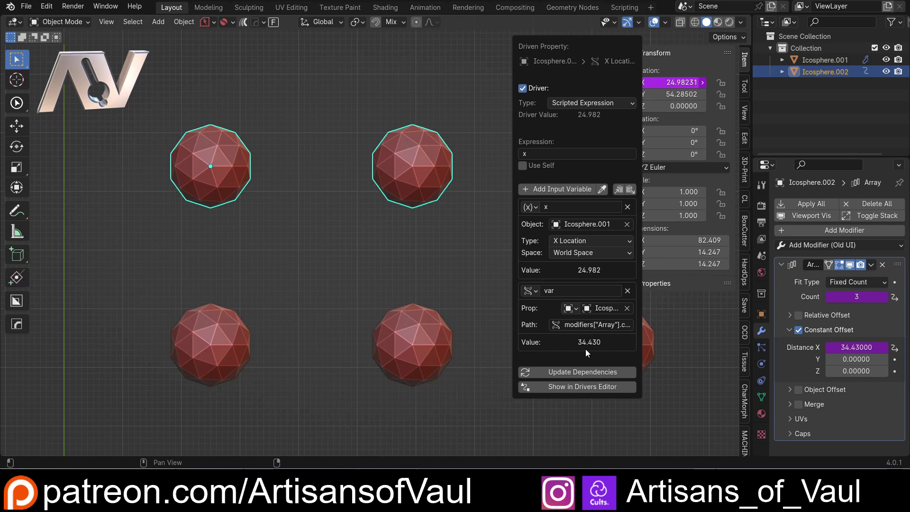
left_click(219, 344)
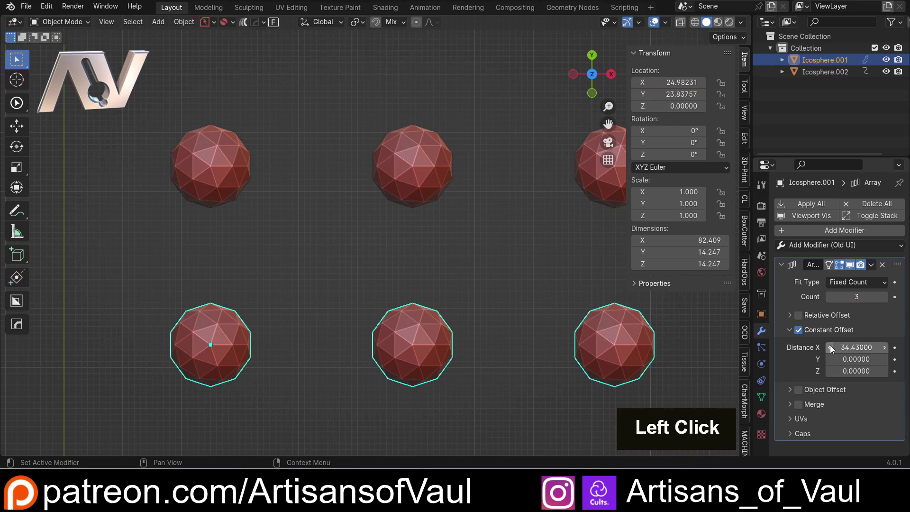
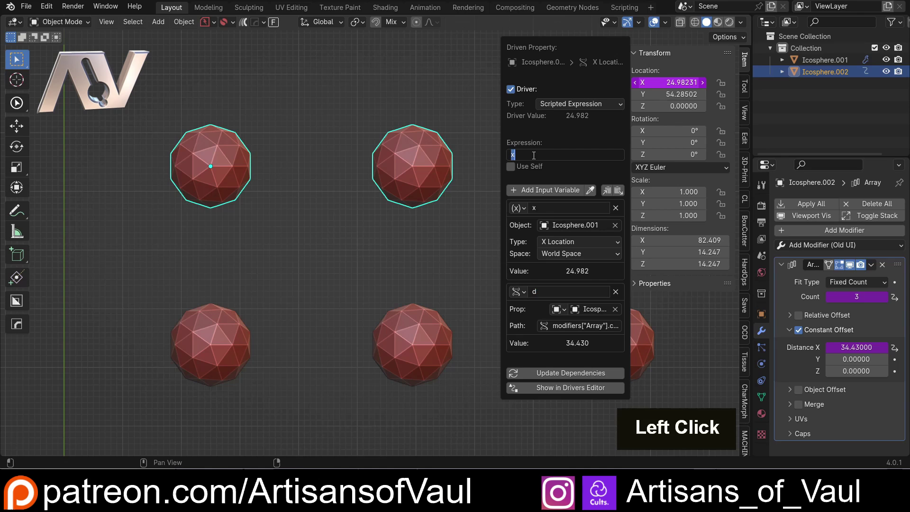
Set the top row's X driver expression to x+d/2 and reselect the bottom row of icospheres.
key("shift+=")
key("d")
key("/")
key("2")
key("Return")
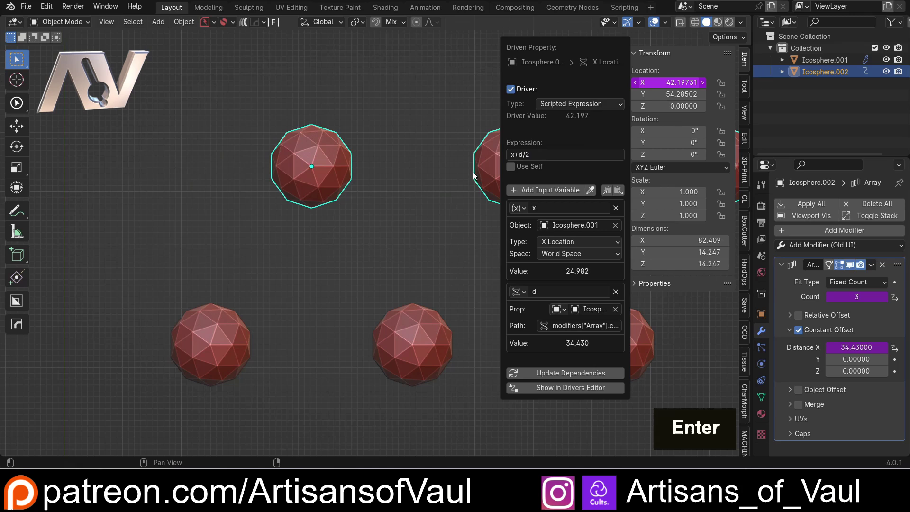
scroll("down", 3)
middle_click(405, 197)
scroll("down", 3)
left_click(229, 305)
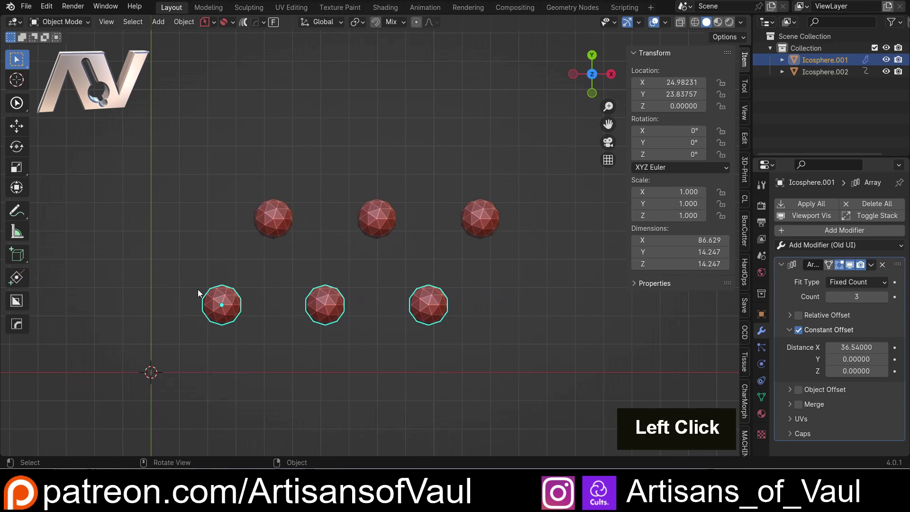
Move the bottom row to a new position and set its array Count to 5.
double_click(216, 295)
key("g")
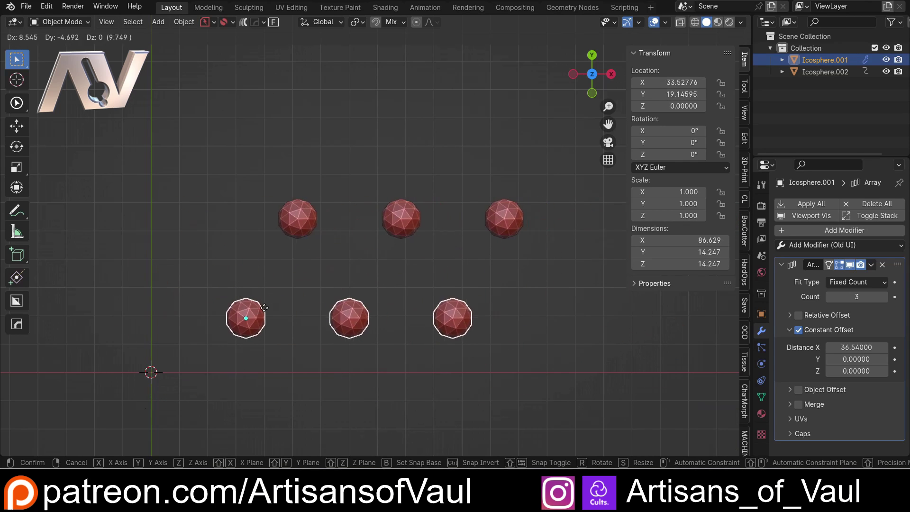
left_click(223, 270)
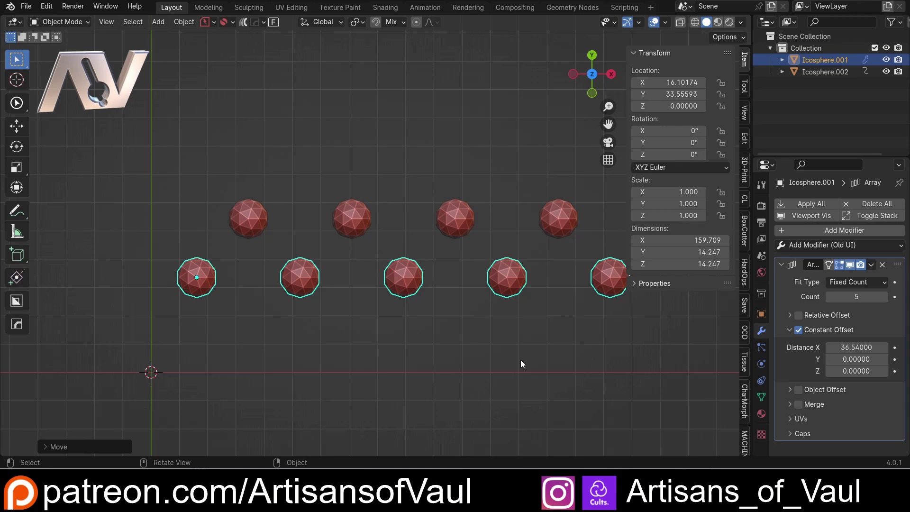
left_click(409, 336)
Orbit to check the staggered rows, return to top view, and dismiss the Distance X options menu.
scroll("down", 3)
scroll("up", 3)
middle_click(409, 336)
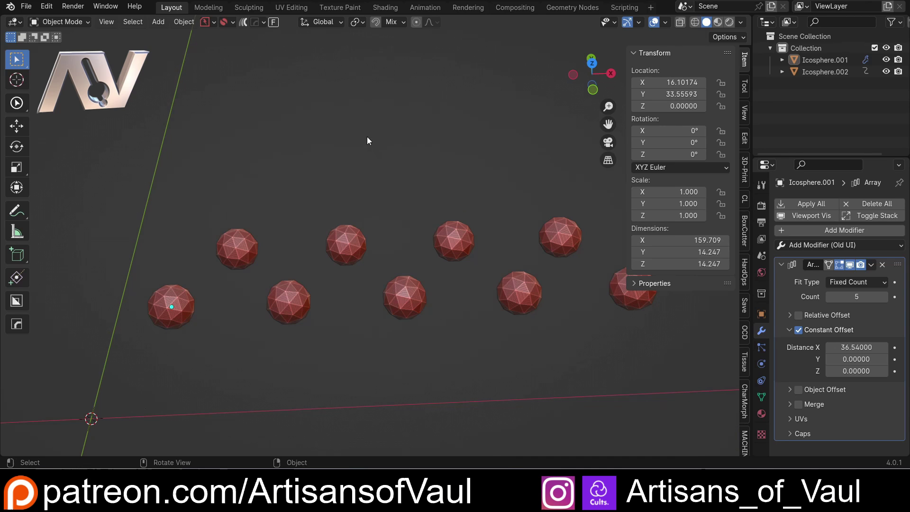
middle_click(354, 125)
middle_click(363, 201)
left_click(597, 80)
scroll("down", 3)
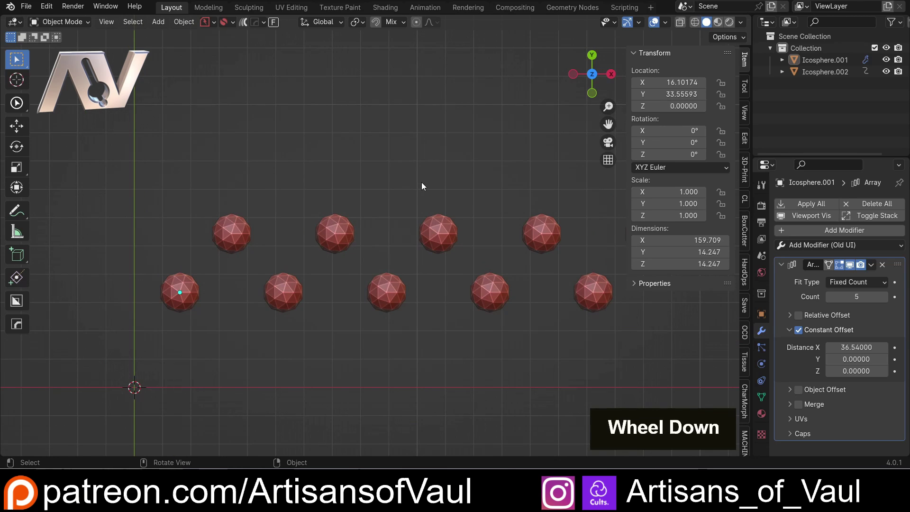
middle_click(436, 182)
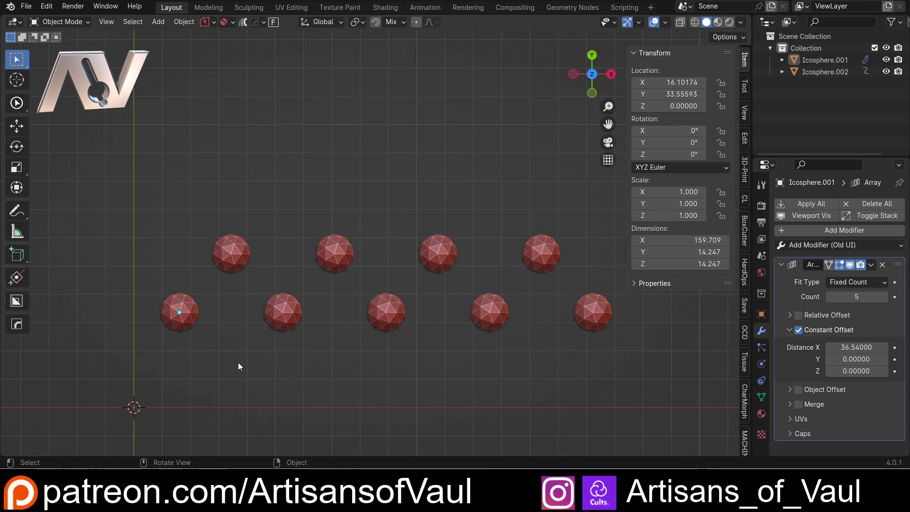
left_click(184, 327)
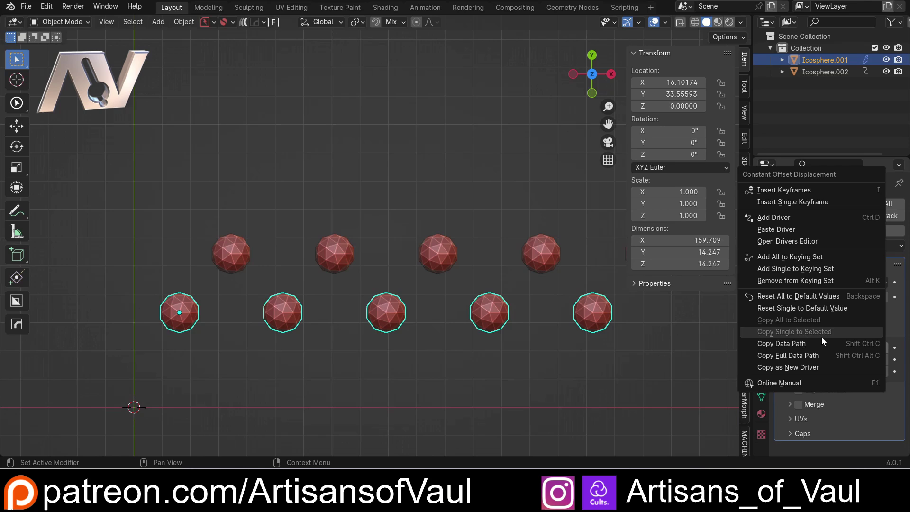
left_click(310, 369)
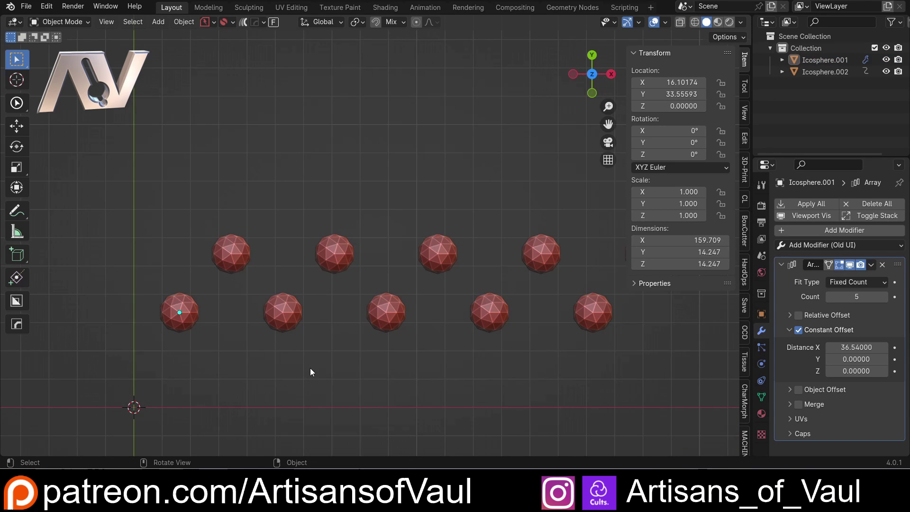